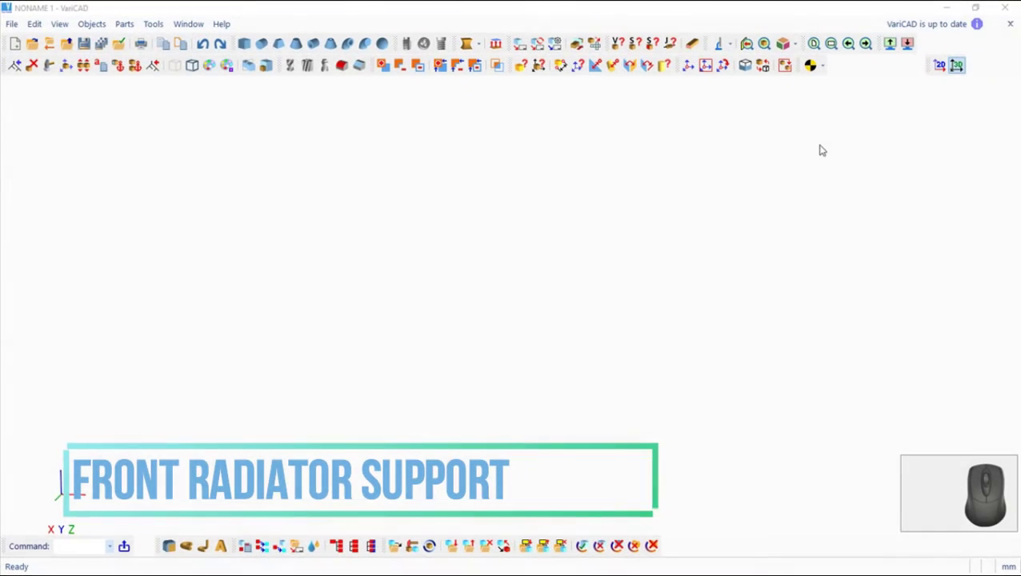
Define a Box solid with height 103.2, width 8 and length 7.2
{"action": "left_click", "coordinate": [250, 48]}
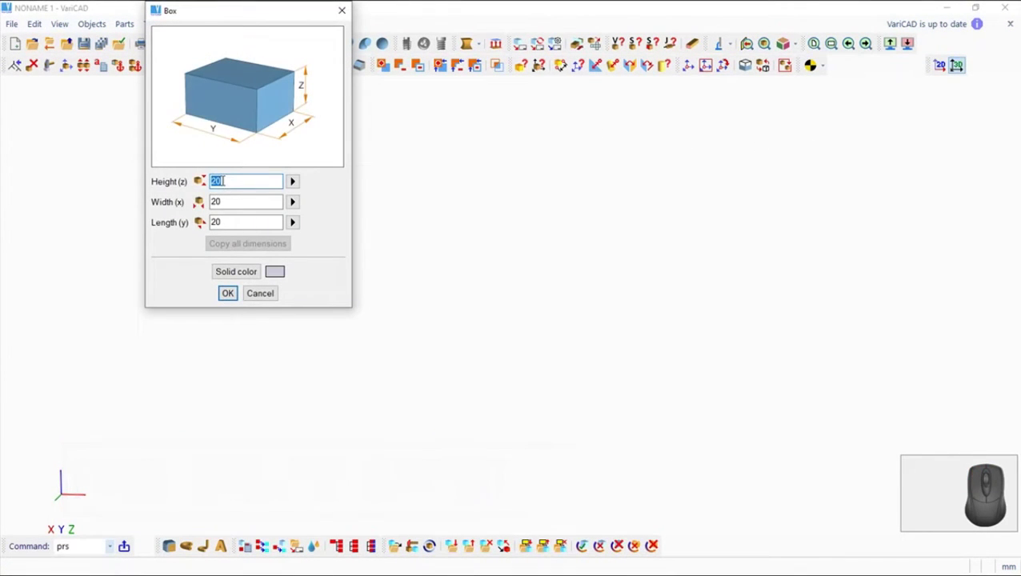
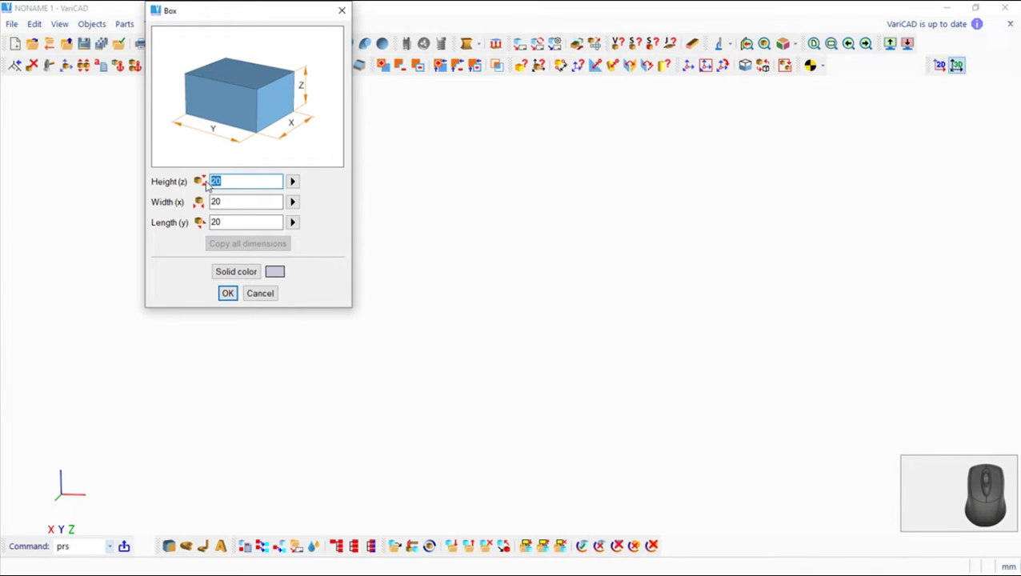
{"action": "key", "text": "1"}
{"action": "key", "text": "0"}
{"action": "key", "text": "."}
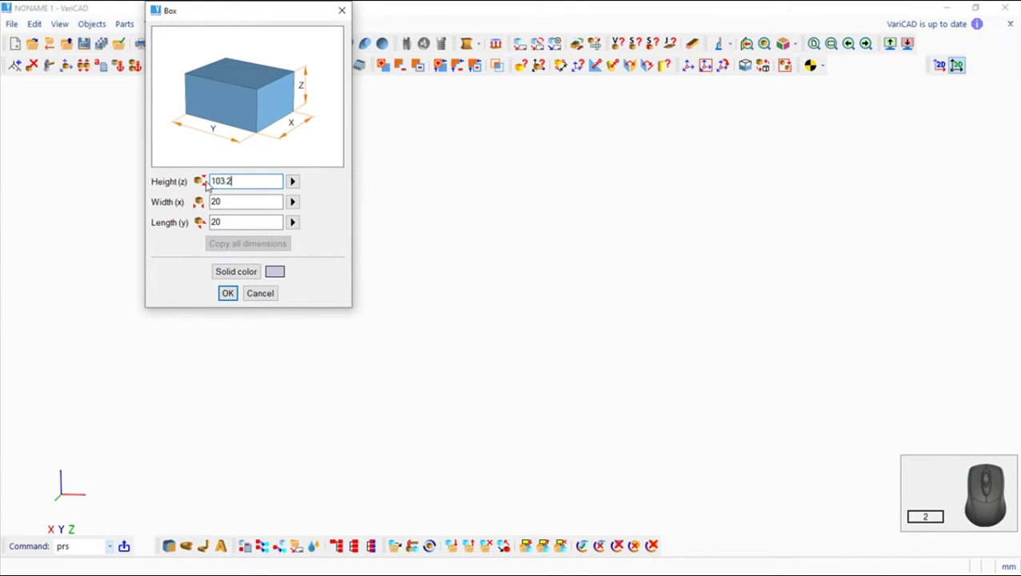
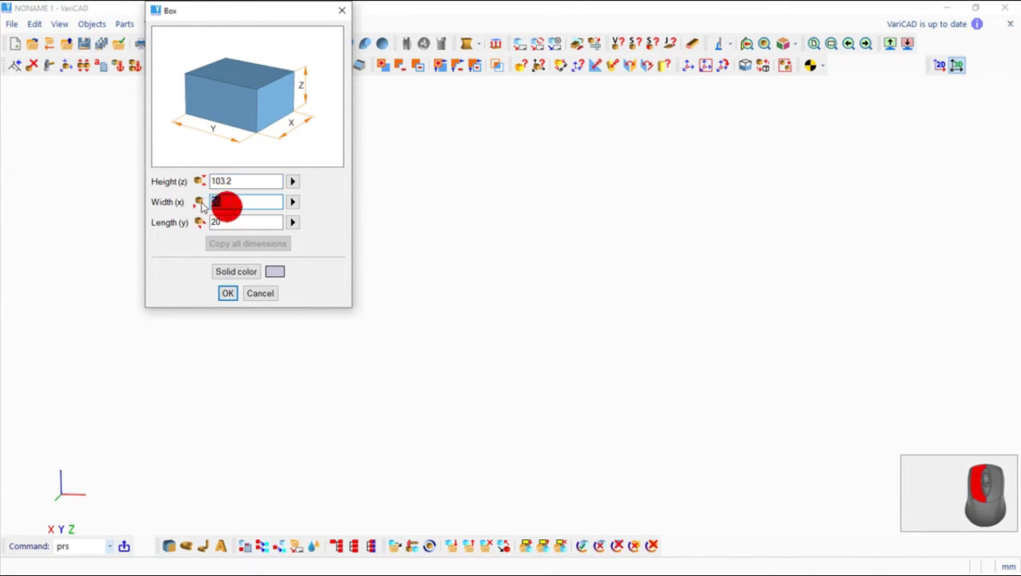
{"action": "key", "text": "8"}
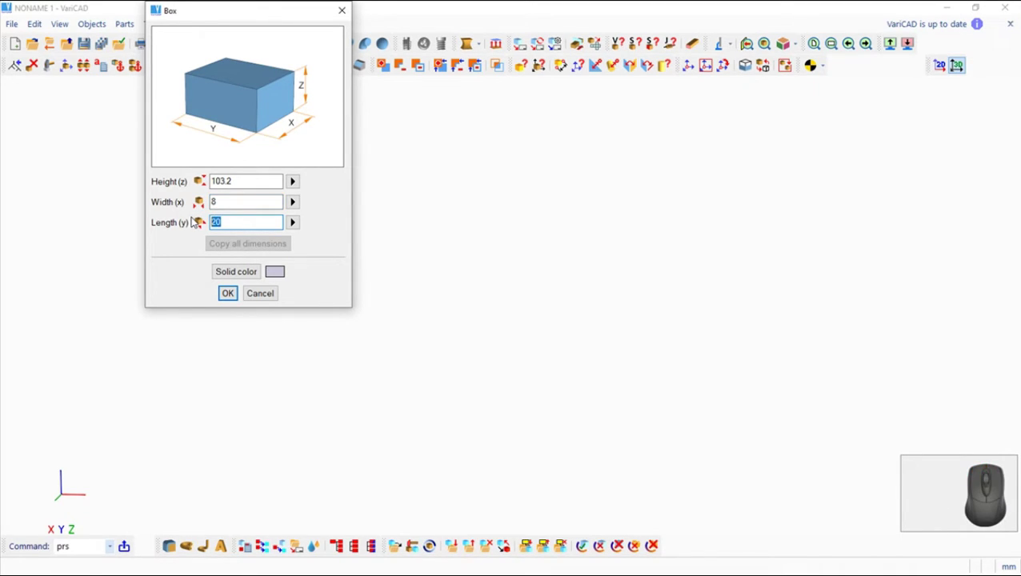
{"action": "key", "text": "7"}
{"action": "key", "text": "."}
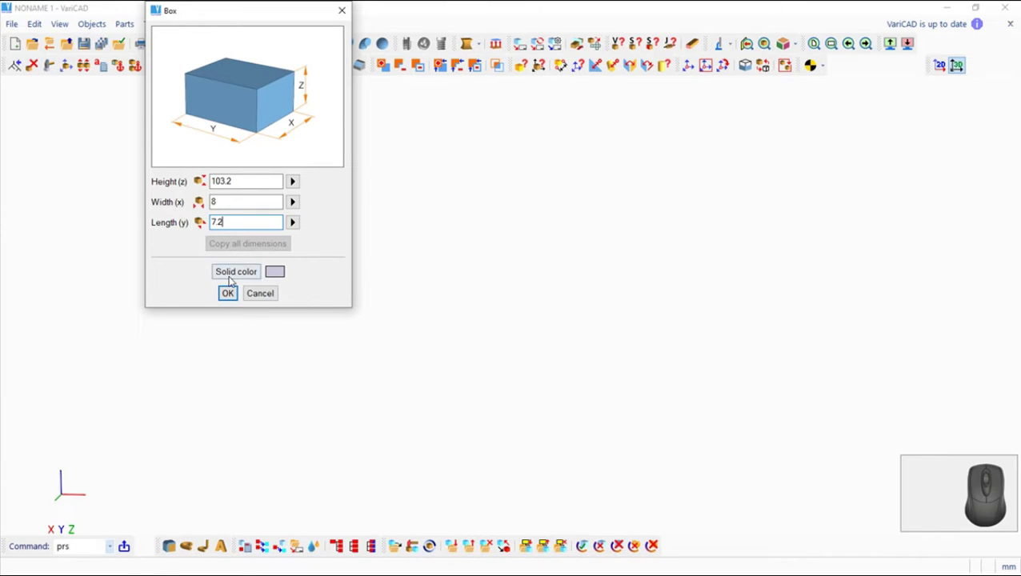
Choose the bar's colour and place it in the 3D workspace
{"action": "left_click", "coordinate": [234, 279]}
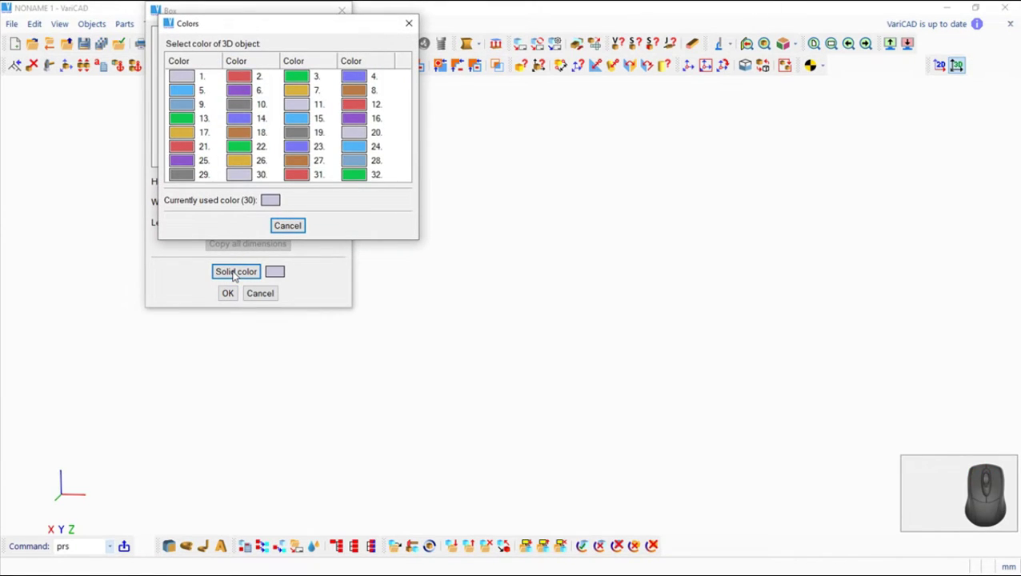
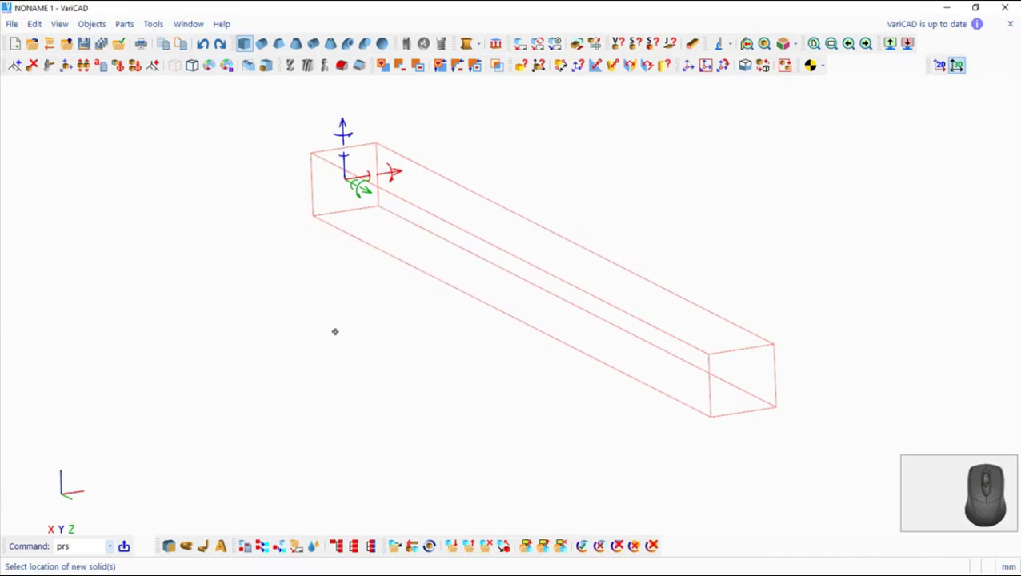
{"action": "right_click", "coordinate": [414, 369]}
{"action": "middle_click", "coordinate": [374, 372]}
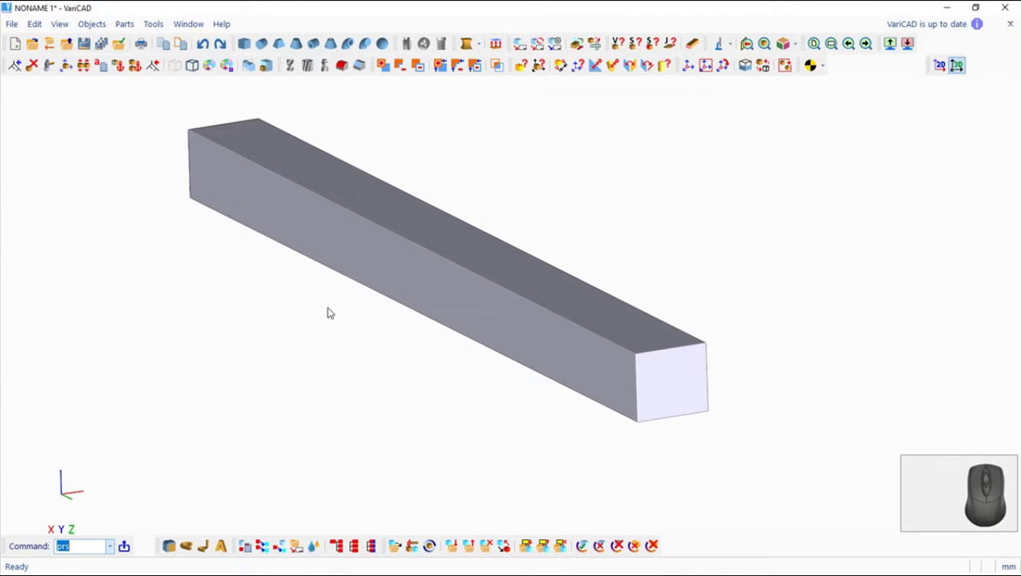
{"action": "left_click_drag", "start_coordinate": [394, 360], "coordinate": [391, 329]}
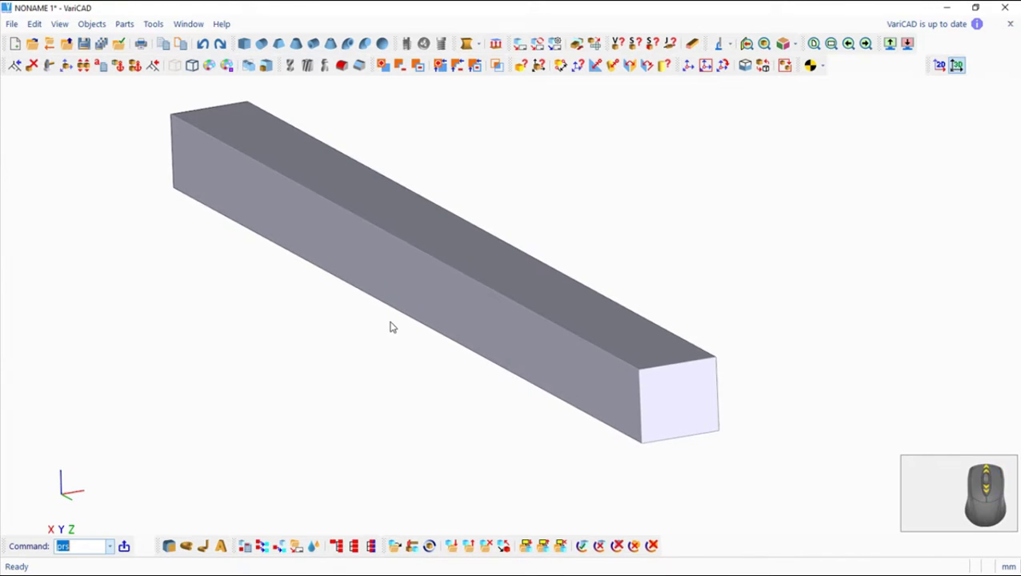
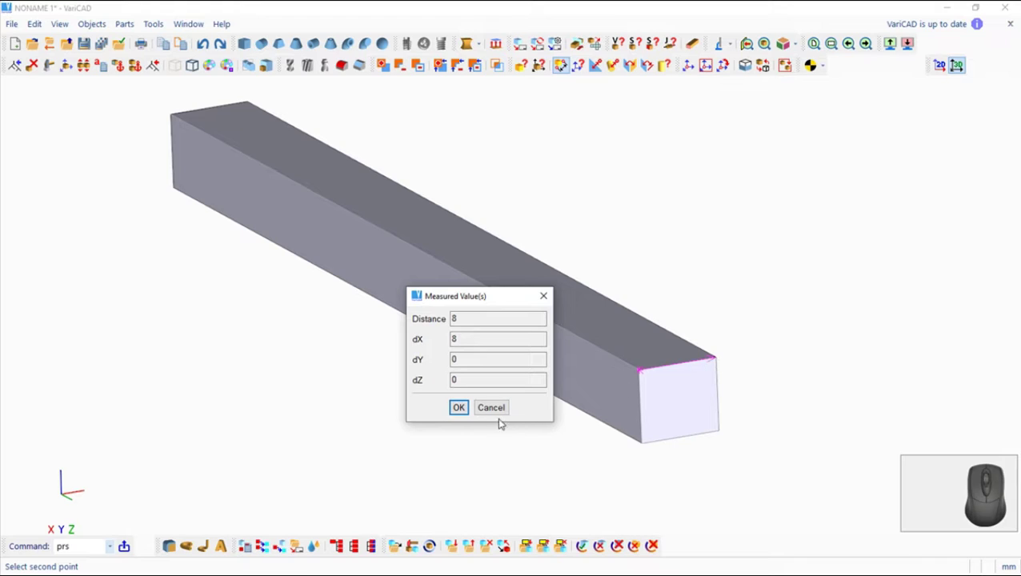
{"action": "left_click", "coordinate": [494, 413]}
{"action": "key", "text": "Escape"}
{"action": "left_click_drag", "start_coordinate": [250, 394], "coordinate": [420, 369]}
{"action": "middle_click", "coordinate": [347, 419]}
{"action": "left_click_drag", "start_coordinate": [175, 485], "coordinate": [220, 472]}
{"action": "left_click_drag", "start_coordinate": [228, 459], "coordinate": [250, 373]}
{"action": "middle_click", "coordinate": [250, 373]}
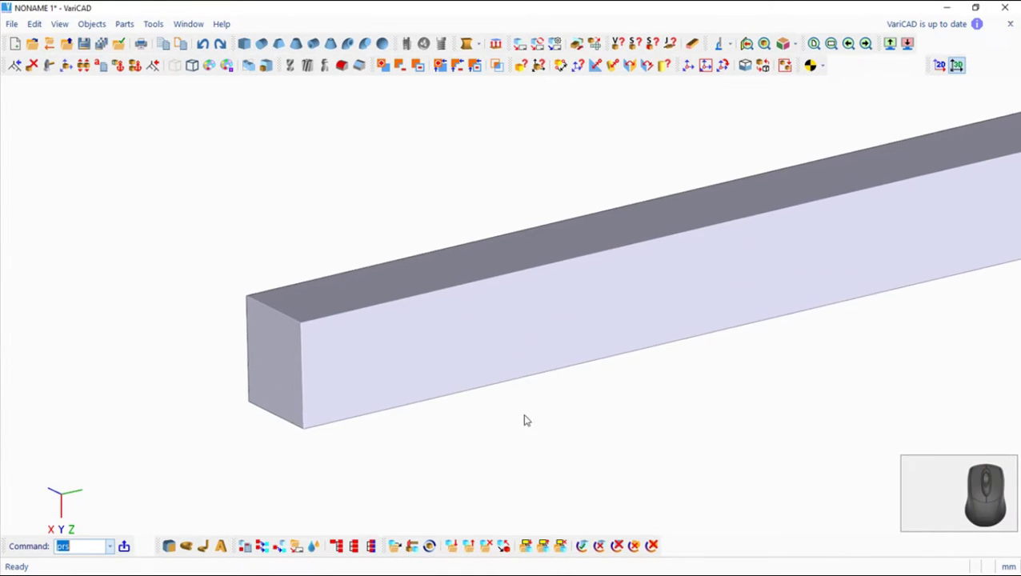
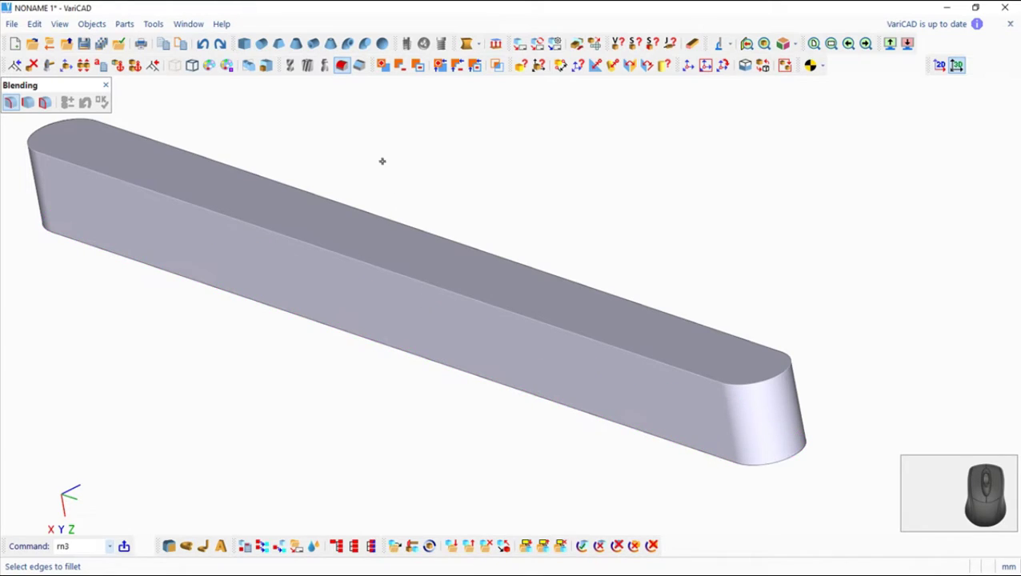
Finish the radius 3.6 fillets on both end edges of the bar
{"action": "key", "text": "Escape"}
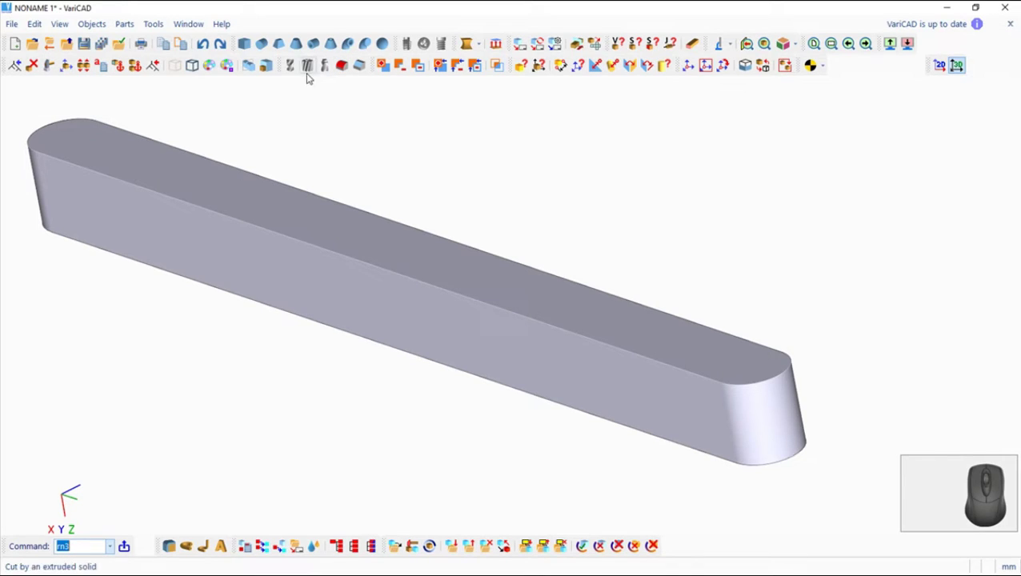
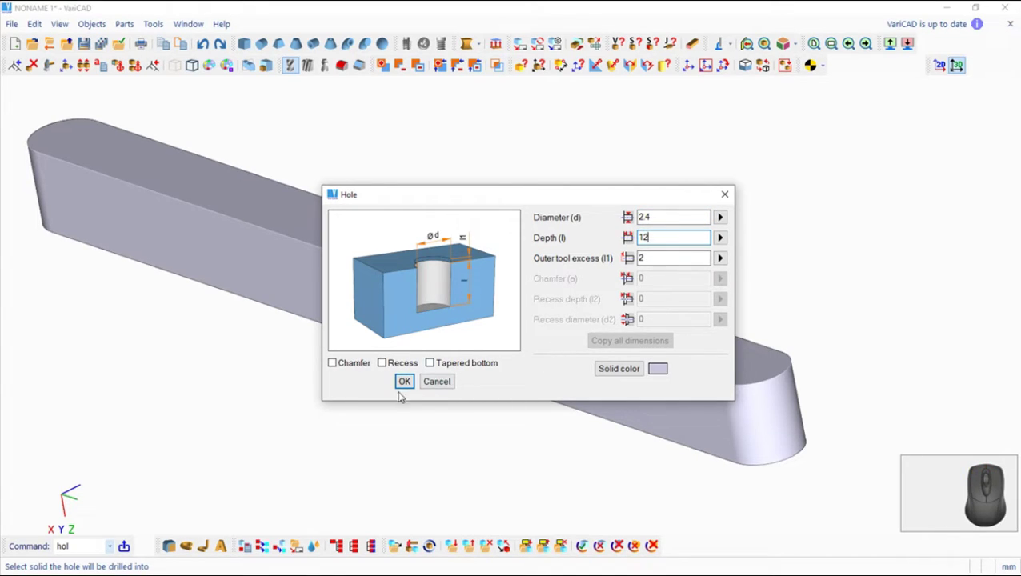
Place the 2.4 hole at one end and copy it 12 times at -8 spacing along the bar
{"action": "left_click_drag", "start_coordinate": [405, 387], "coordinate": [434, 392]}
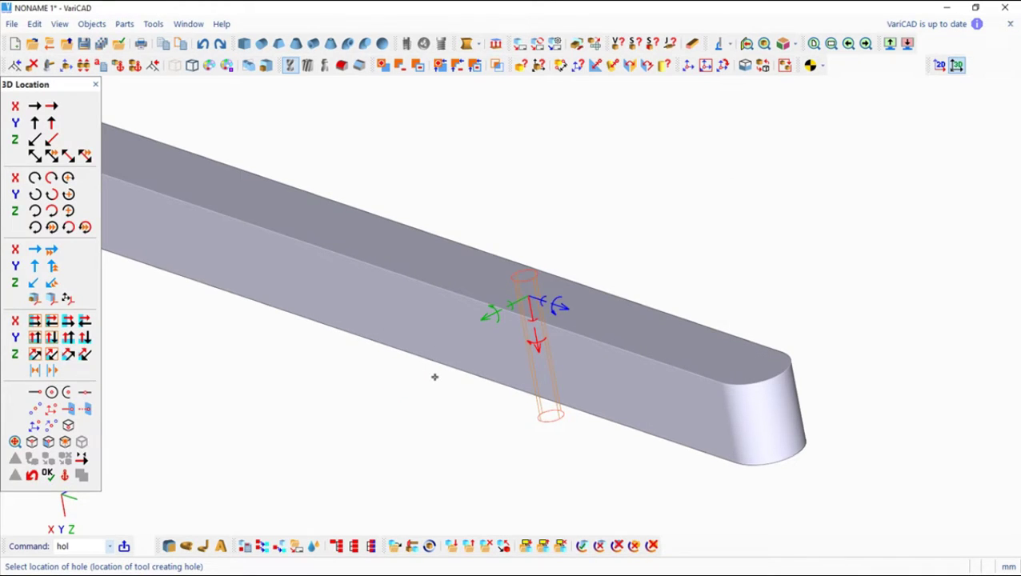
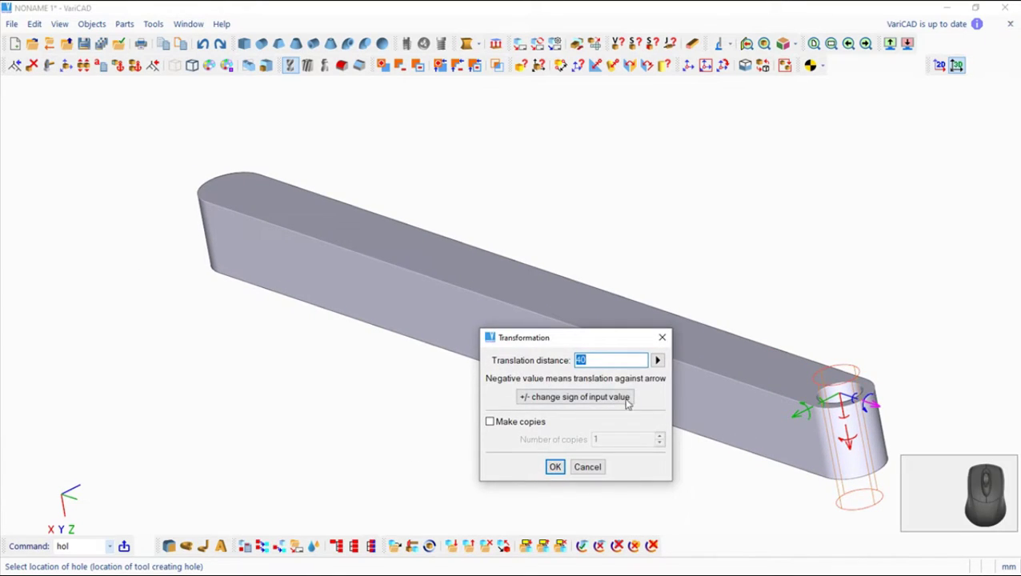
{"action": "key", "text": "8"}
{"action": "left_click", "coordinate": [611, 402]}
{"action": "left_click", "coordinate": [492, 431]}
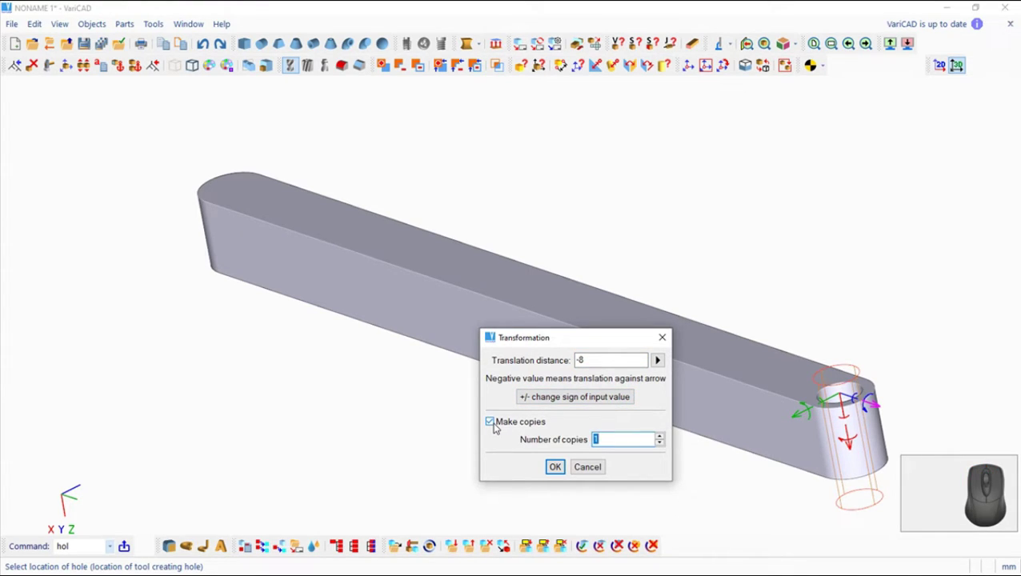
{"action": "key", "text": "1"}
{"action": "key", "text": "2"}
{"action": "left_click", "coordinate": [561, 473]}
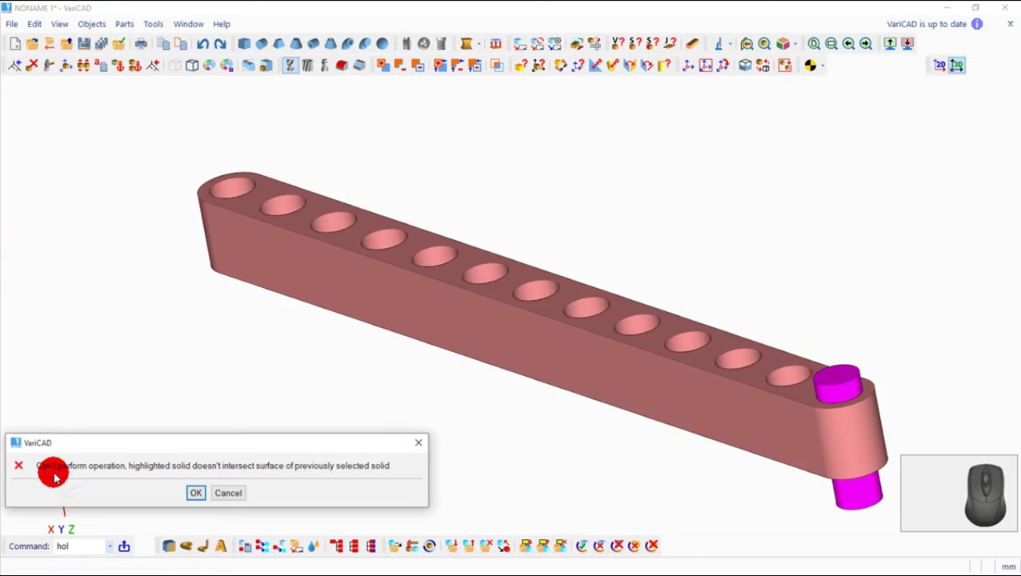
{"action": "left_click", "coordinate": [197, 499]}
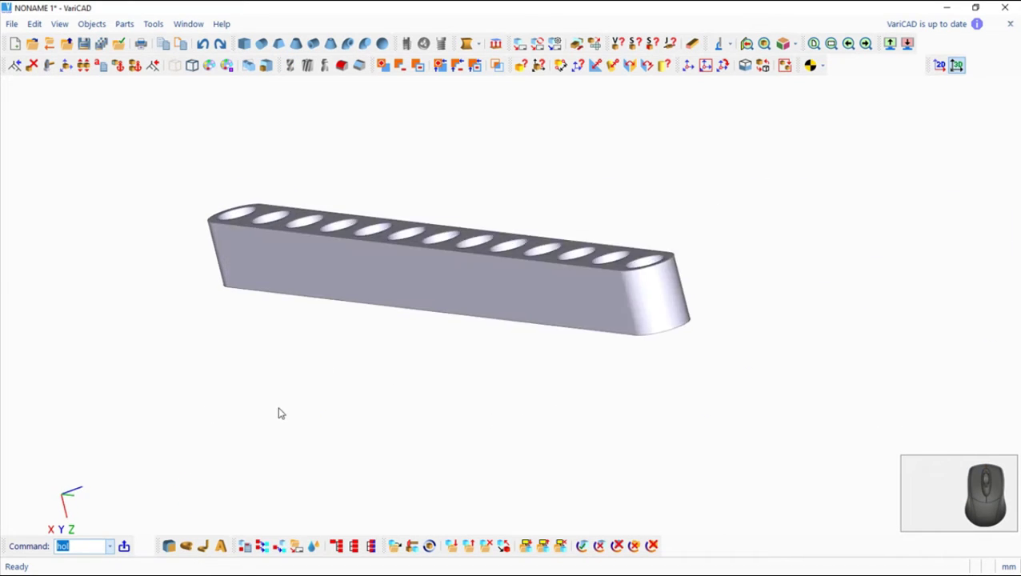
Start a second Hole operation with Make copies enabled to repeat the tool along the bar
{"action": "middle_click", "coordinate": [528, 402]}
{"action": "left_click", "coordinate": [295, 70]}
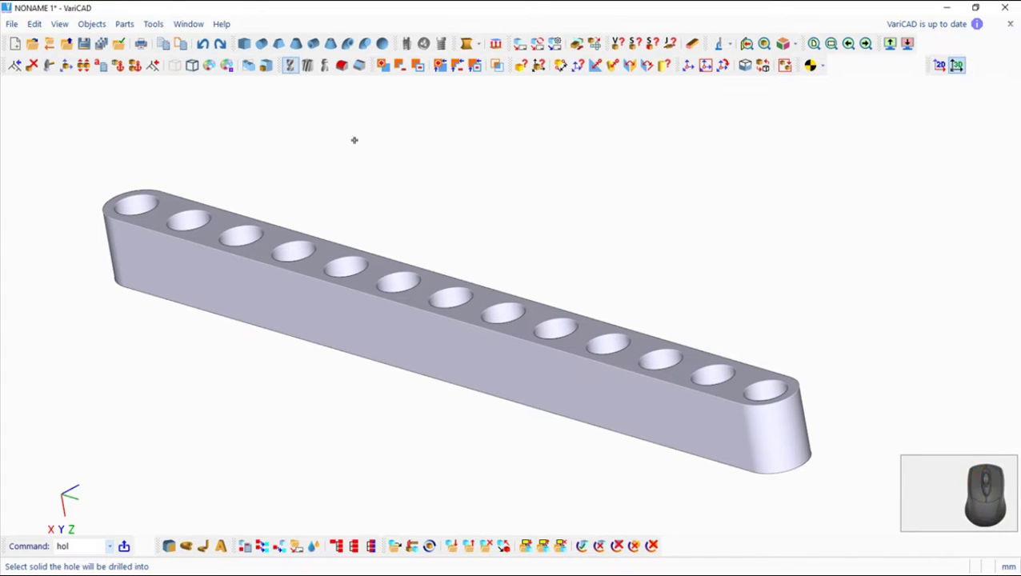
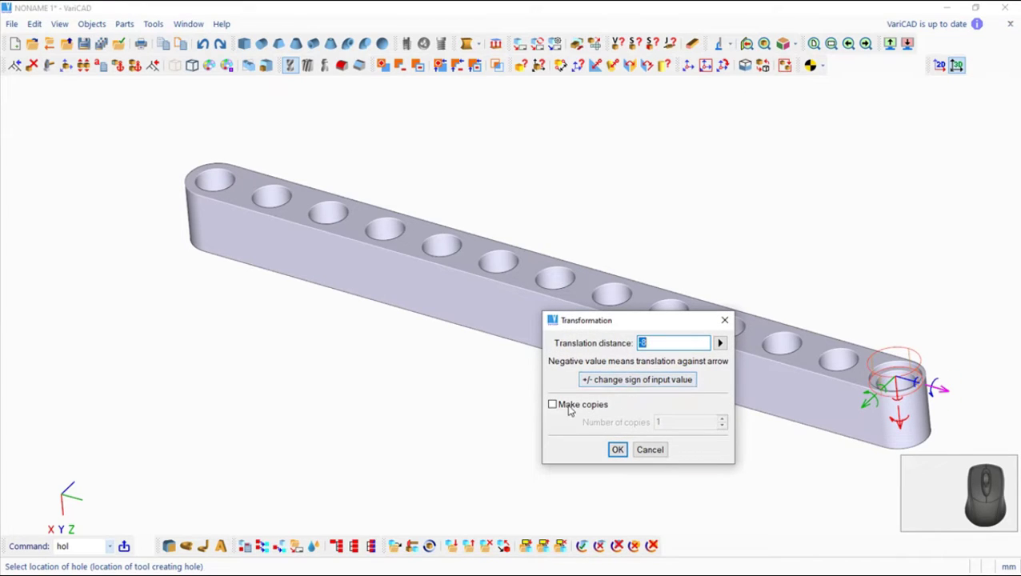
{"action": "left_click", "coordinate": [550, 413]}
{"action": "key", "text": "1"}
{"action": "left_click", "coordinate": [620, 457]}
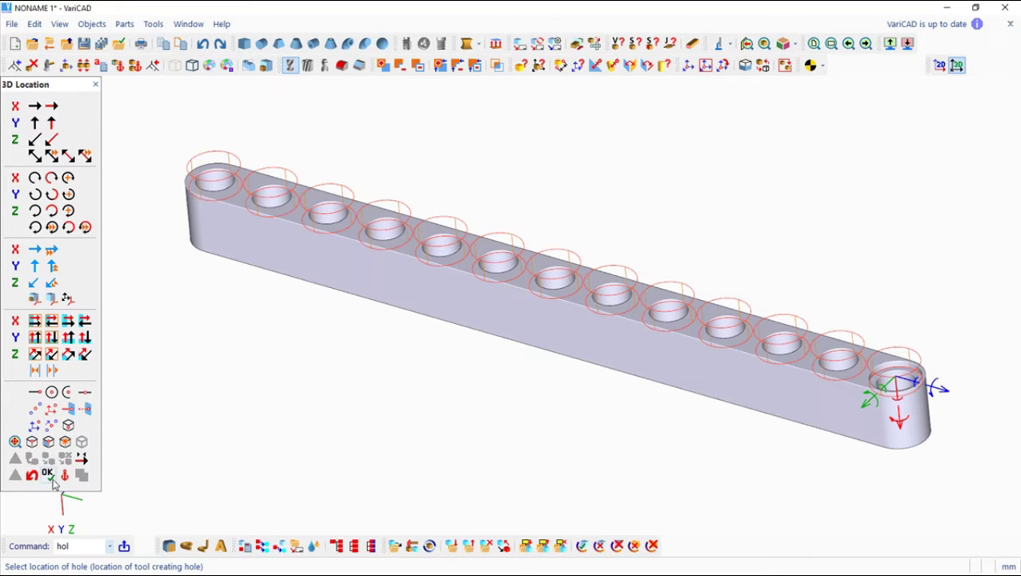
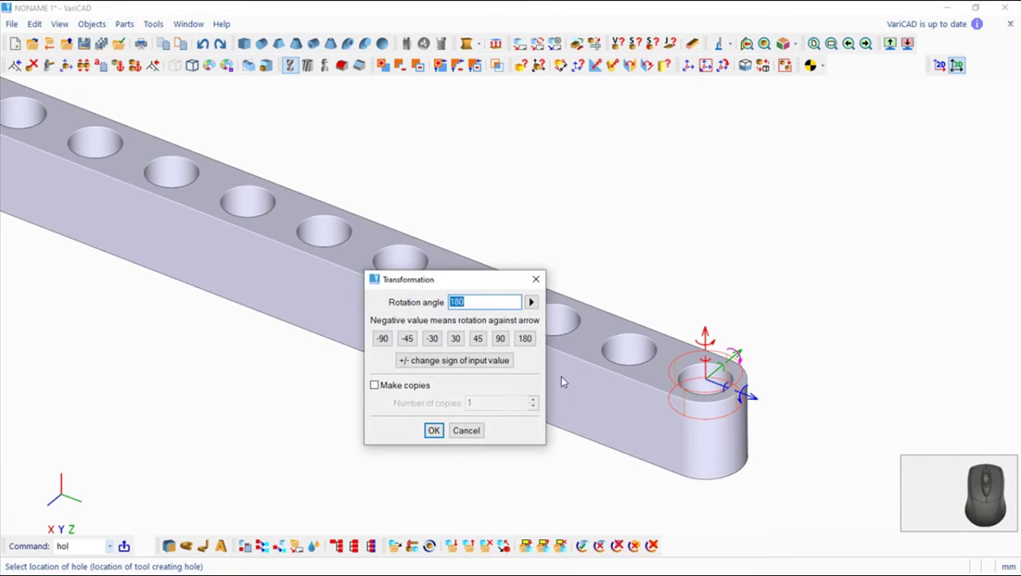
Rotate the tool 180 degrees, copy it to every hole and cut the counterbores into the beam
{"action": "left_click", "coordinate": [436, 437]}
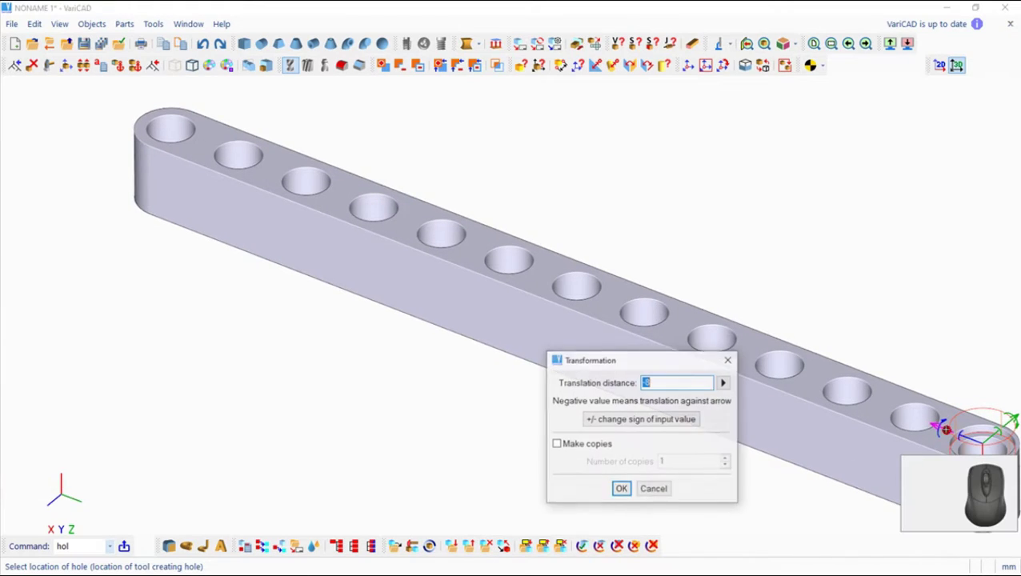
{"action": "left_click", "coordinate": [680, 428]}
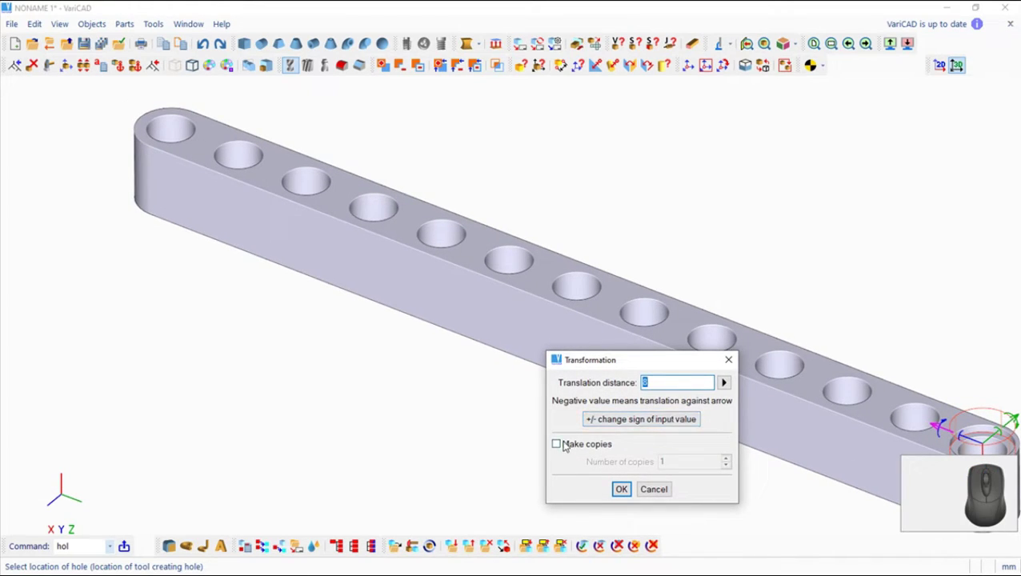
{"action": "left_click", "coordinate": [561, 448]}
{"action": "left_click", "coordinate": [619, 501]}
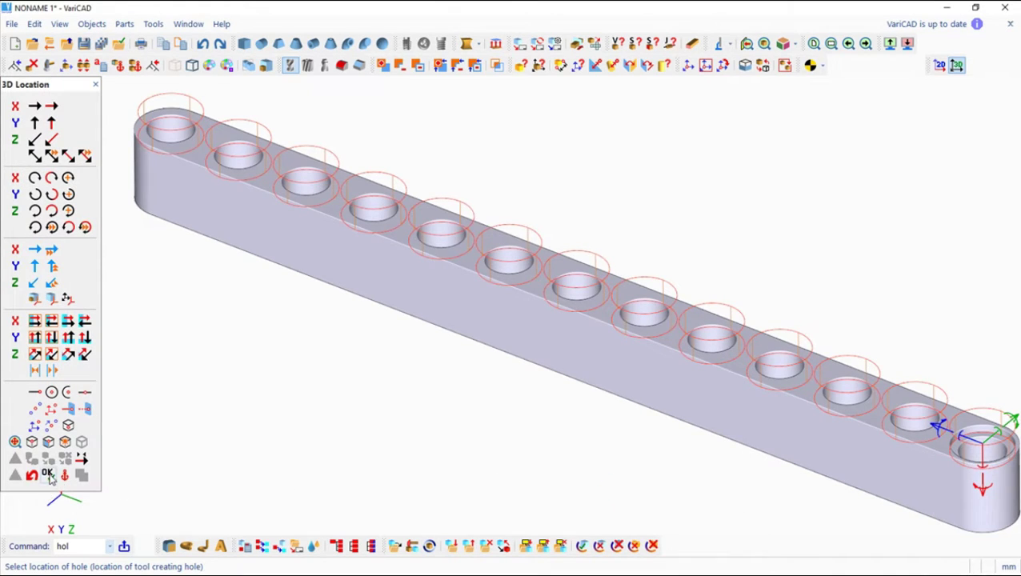
{"action": "key", "text": "Escape"}
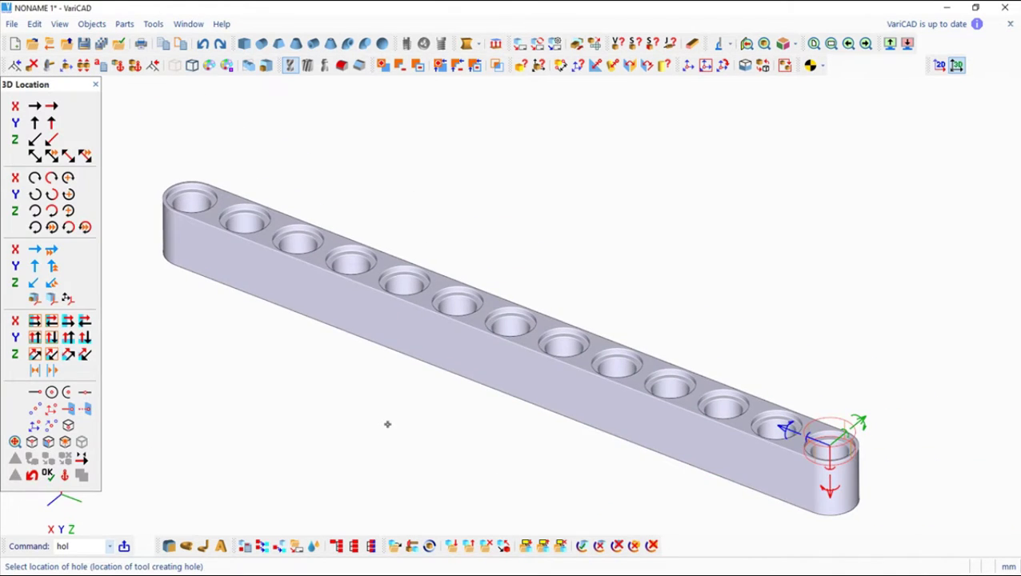
{"action": "key", "text": "Escape"}
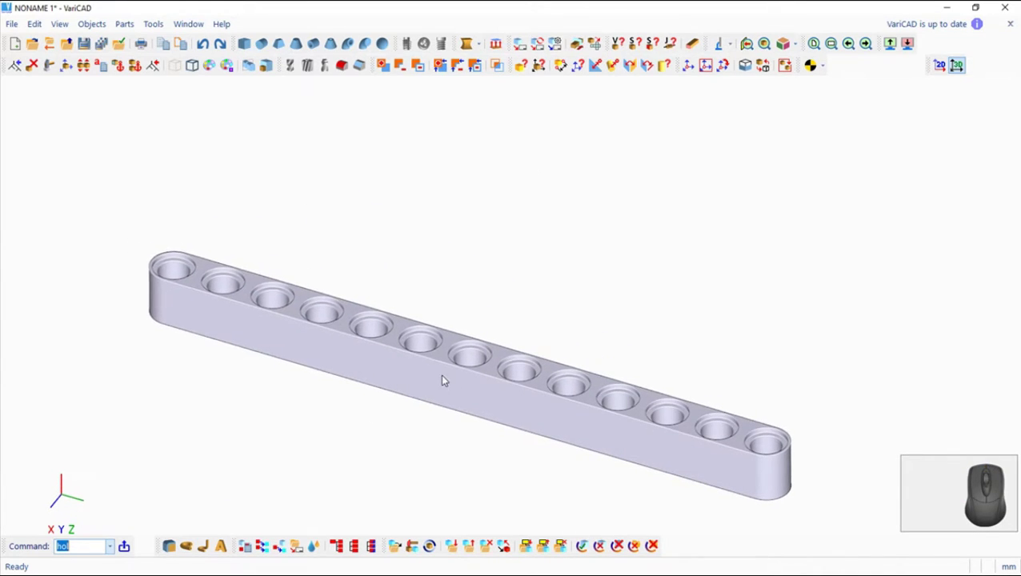
Re-centre the view on the finished 13-hole beam
{"action": "middle_click", "coordinate": [557, 353]}
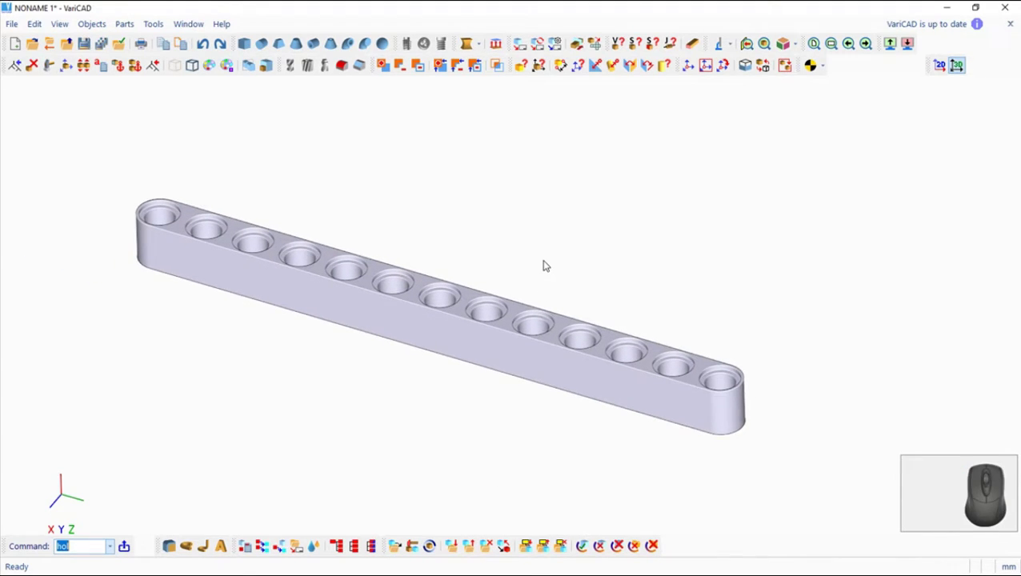
{"action": "middle_click", "coordinate": [545, 268]}
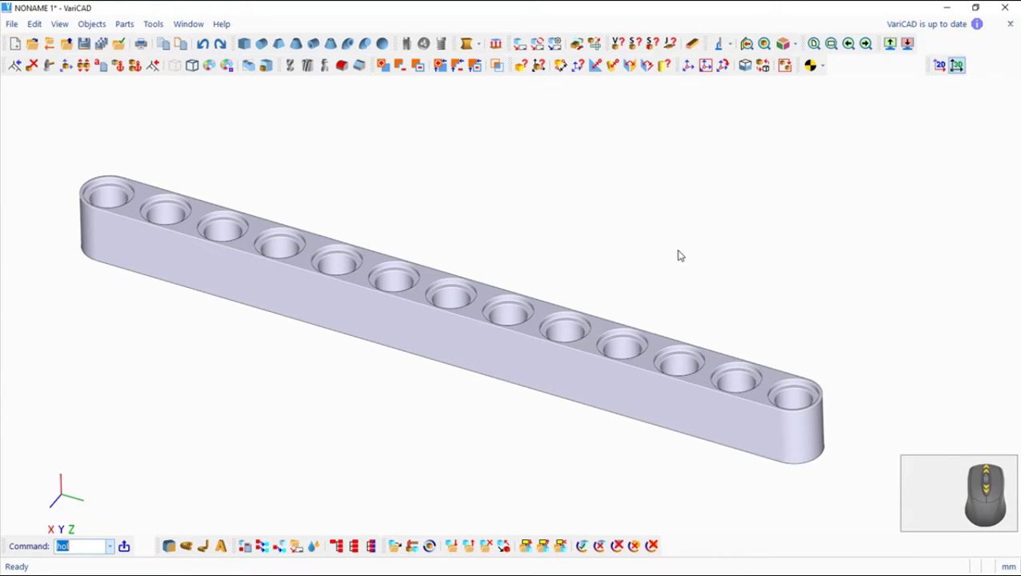
In the 2D area, draw a circle and copy it with Dx 8 to get two equal circles
{"action": "left_click", "coordinate": [939, 69]}
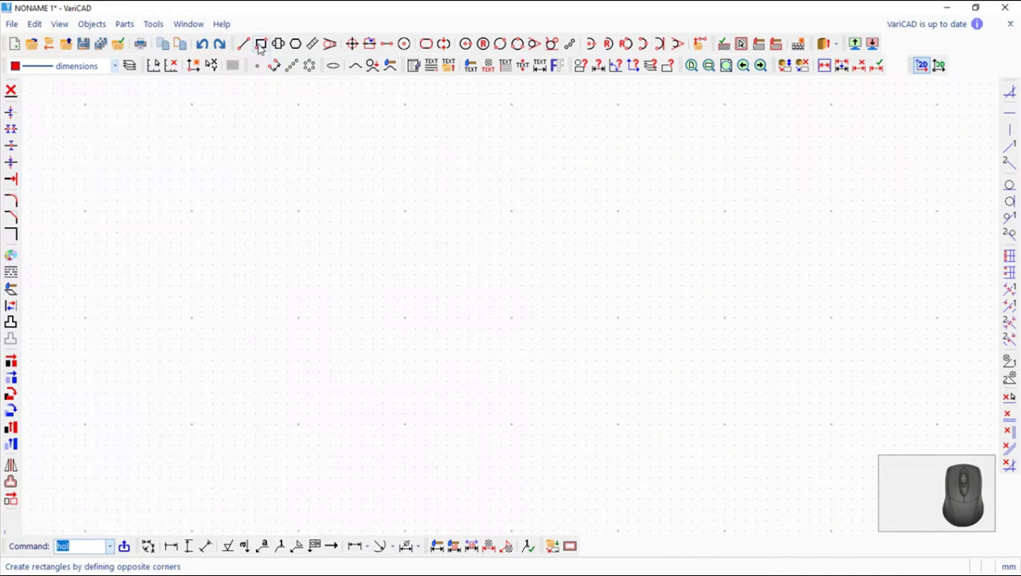
{"action": "left_click", "coordinate": [487, 53]}
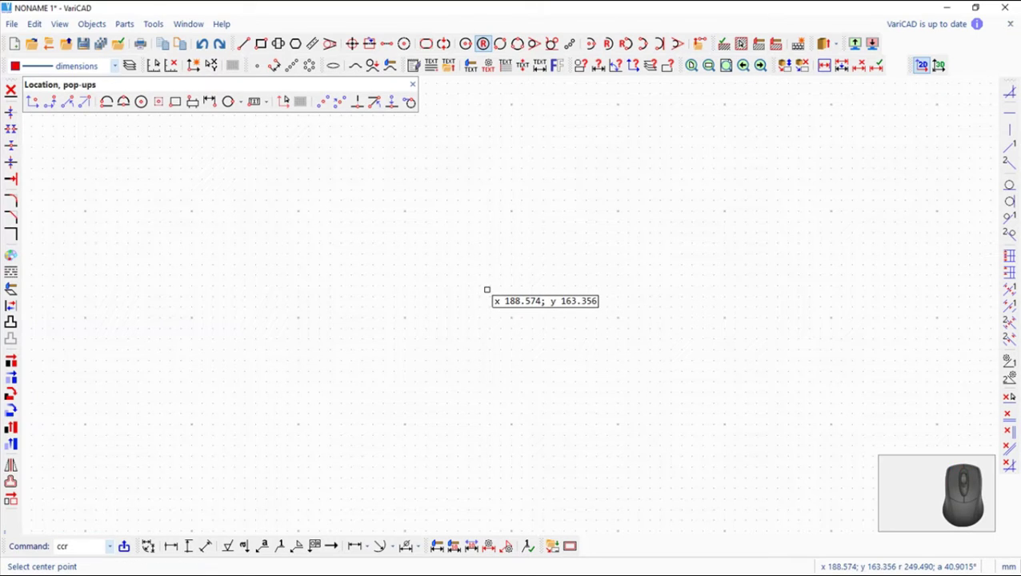
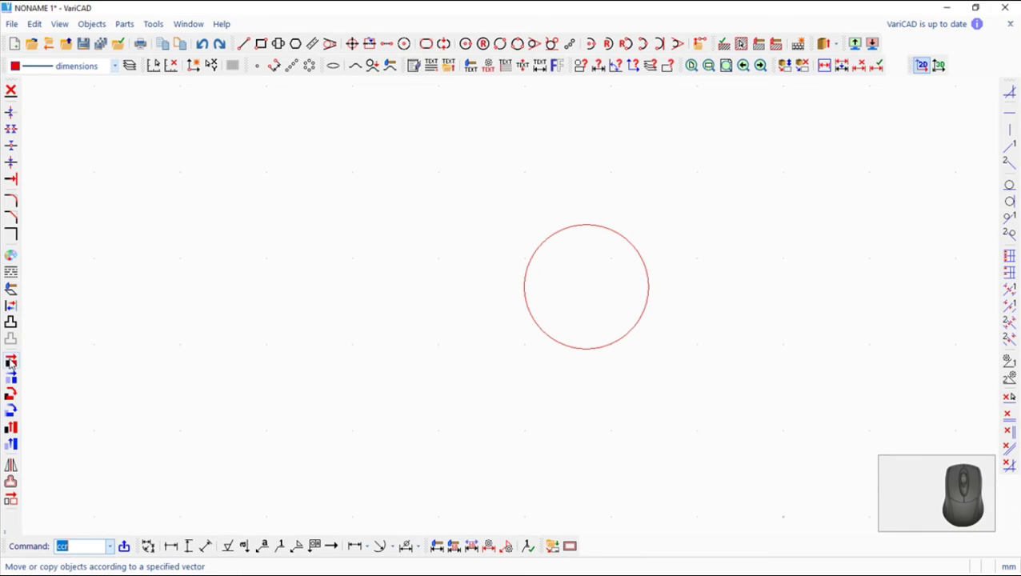
{"action": "left_click", "coordinate": [11, 366]}
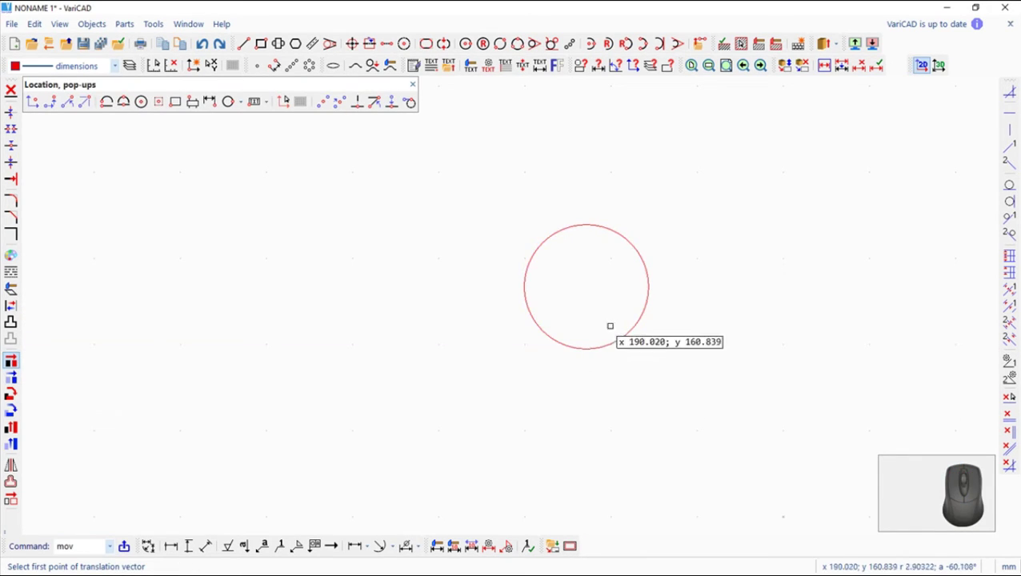
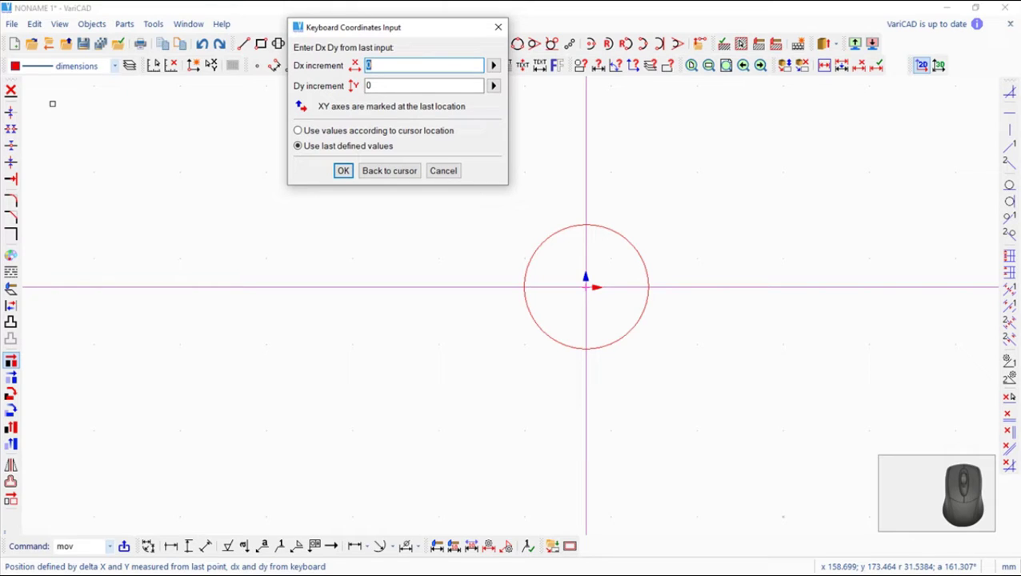
{"action": "key", "text": "8"}
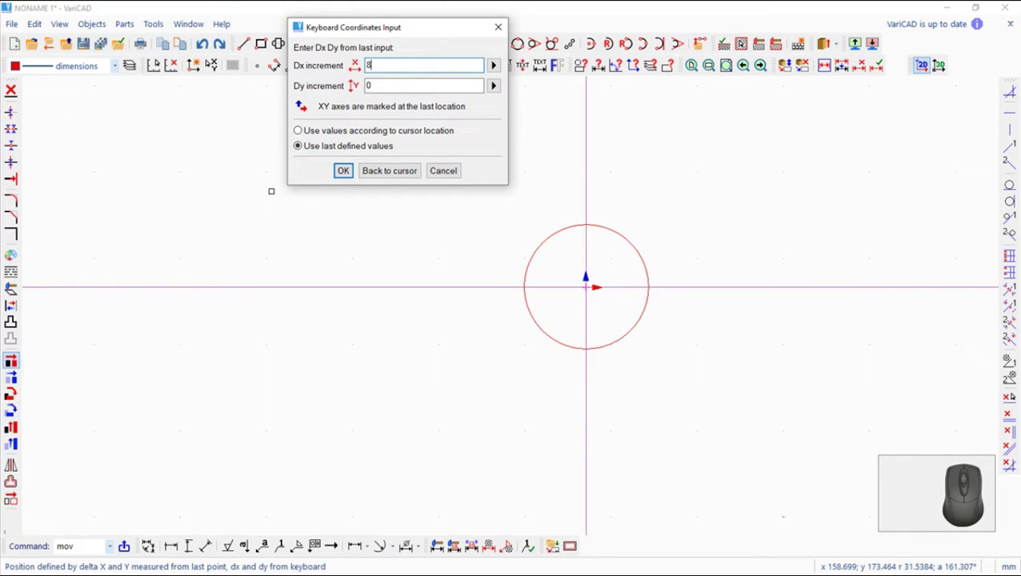
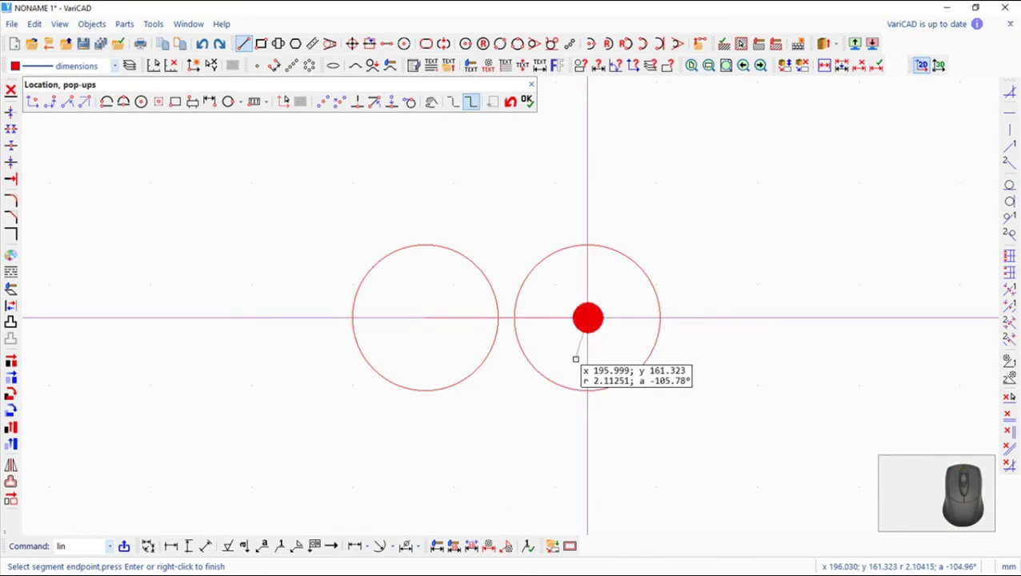
Draw a horizontal line joining the two circle centres
{"action": "key", "text": "Return"}
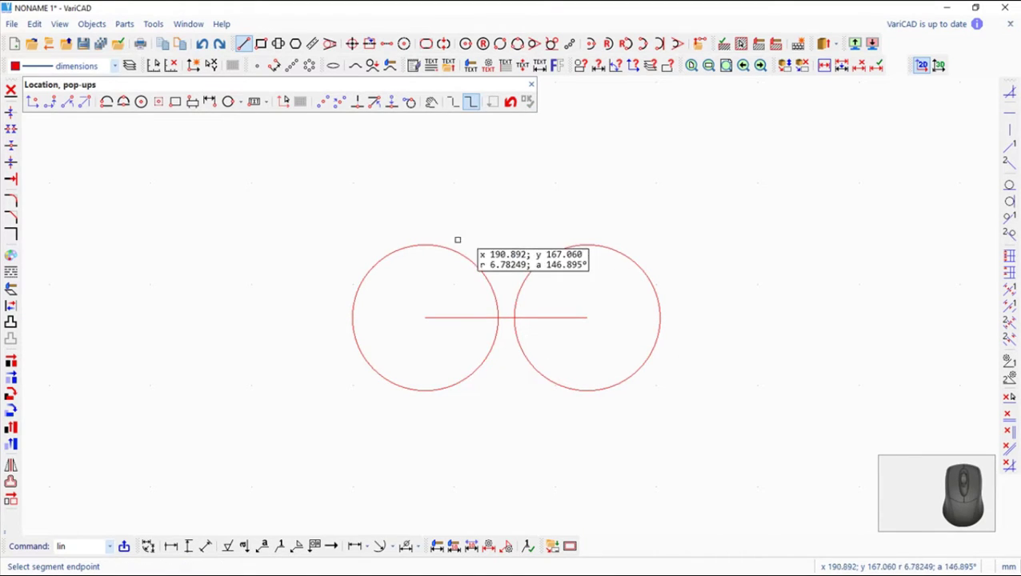
{"action": "key", "text": "Escape"}
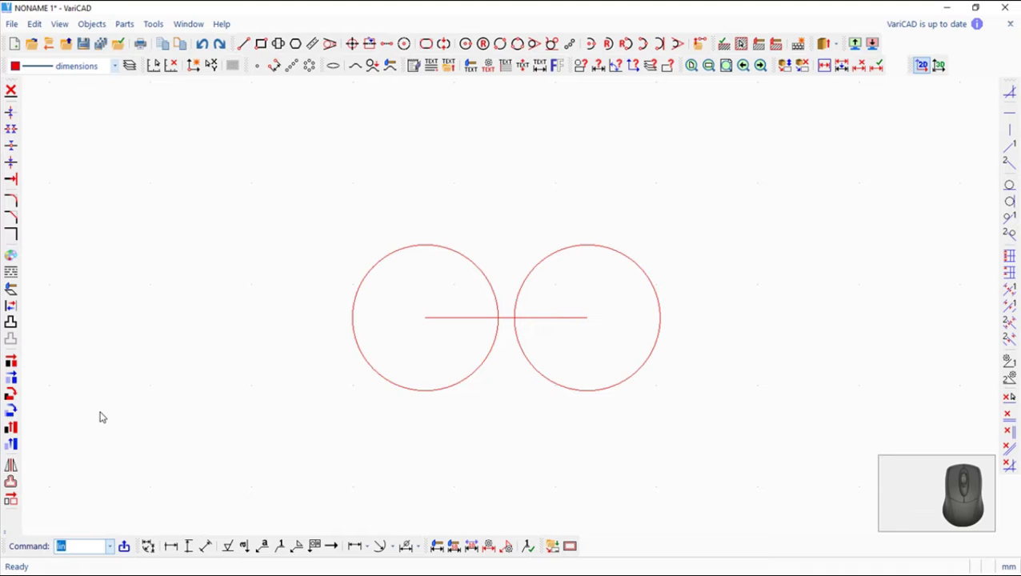
Offset the centre line 2.8 above and below, spanning both circles
{"action": "left_click", "coordinate": [15, 488]}
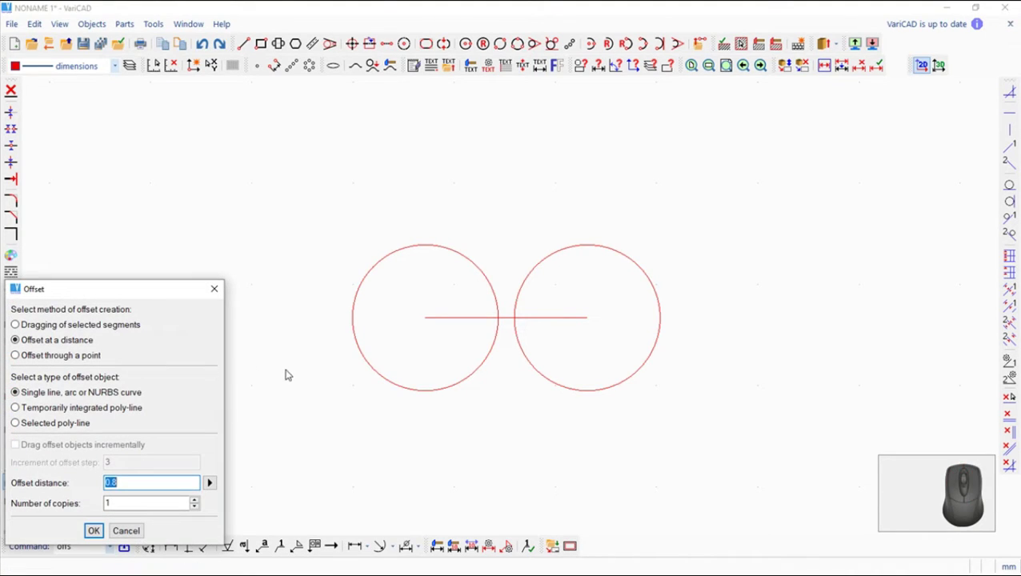
{"action": "key", "text": "2"}
{"action": "key", "text": "8"}
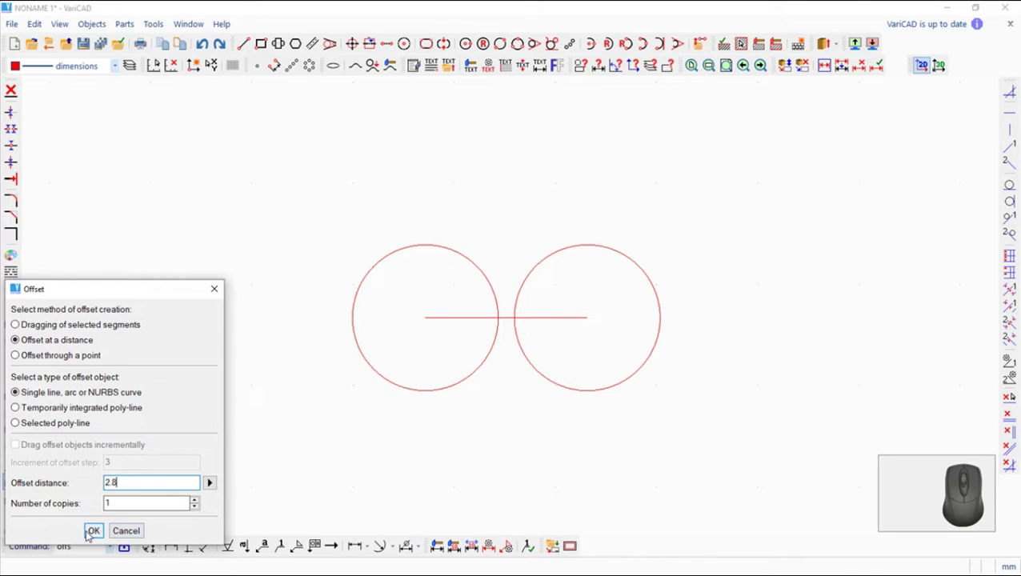
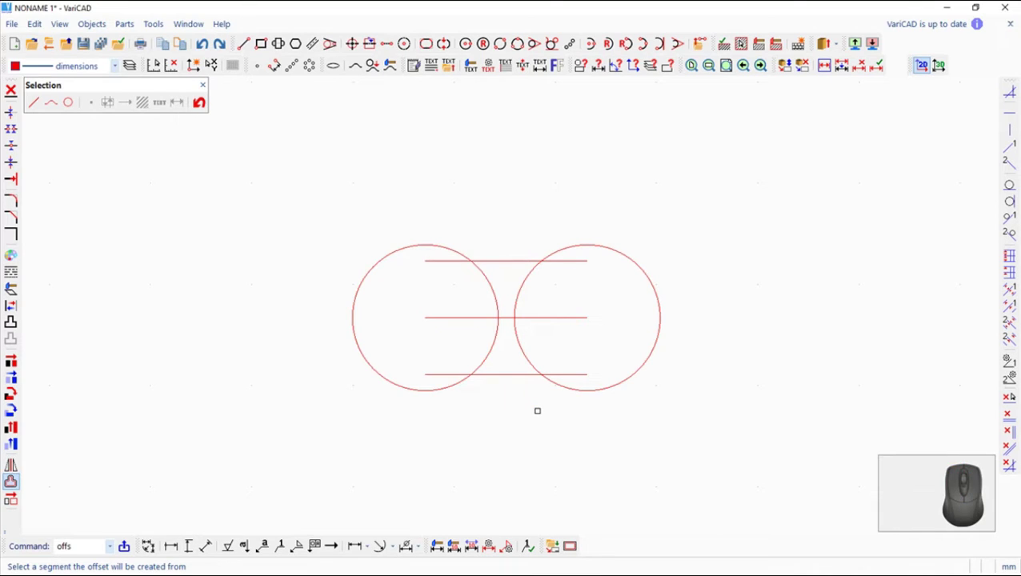
{"action": "key", "text": "Escape"}
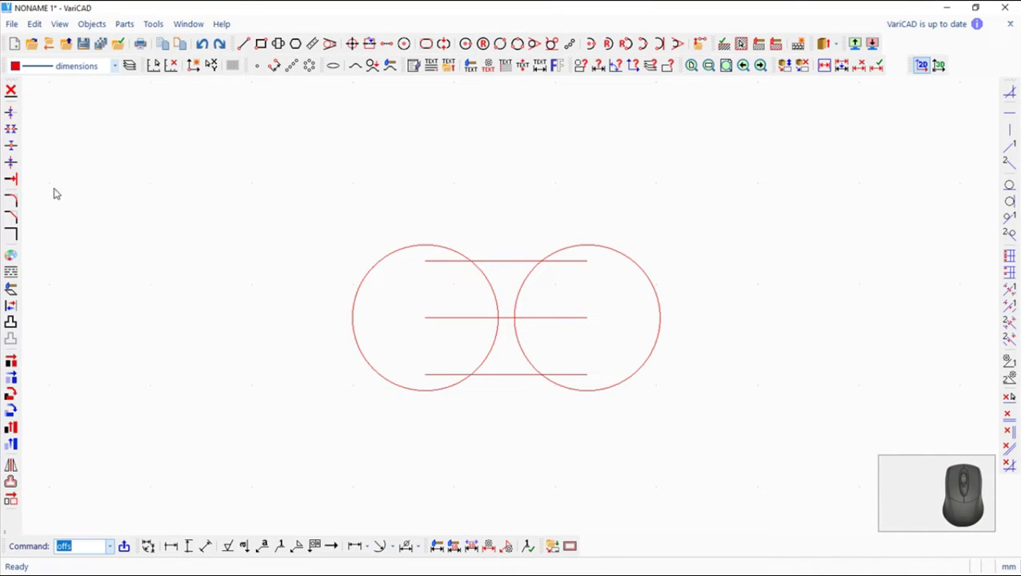
{"action": "left_click", "coordinate": [17, 150]}
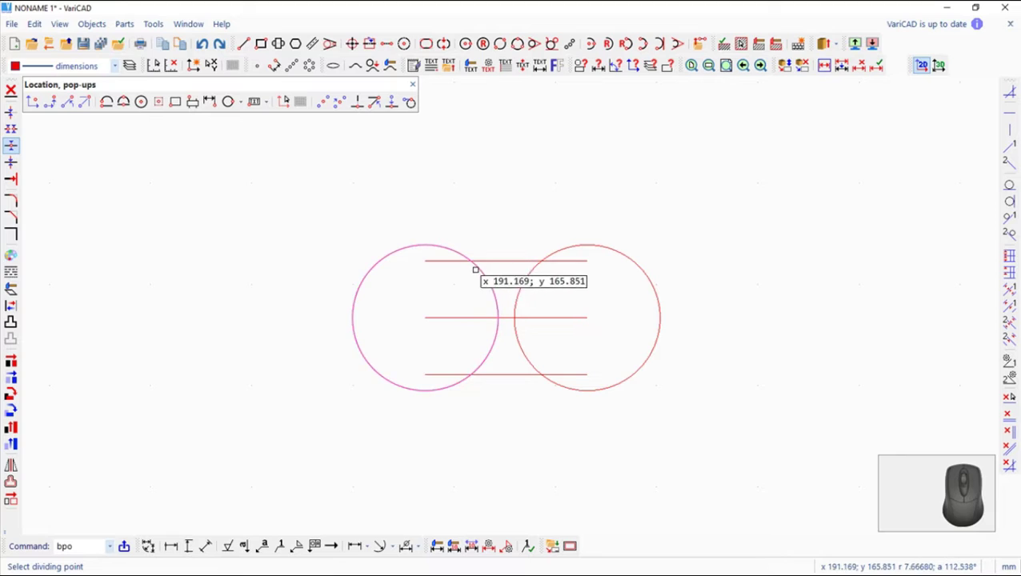
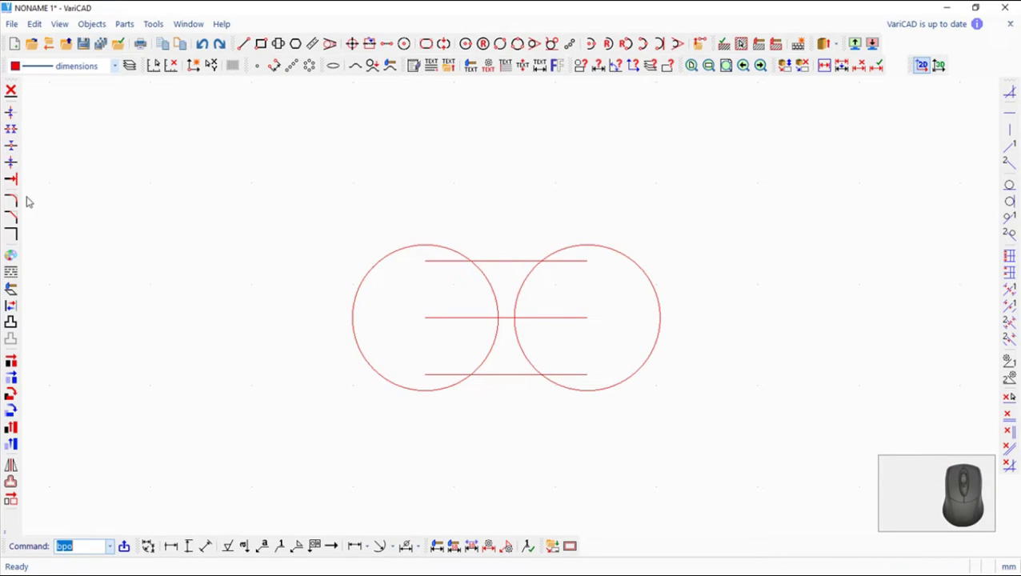
Fillet the top line to the left and right circles with radius 0.4
{"action": "left_click", "coordinate": [11, 208]}
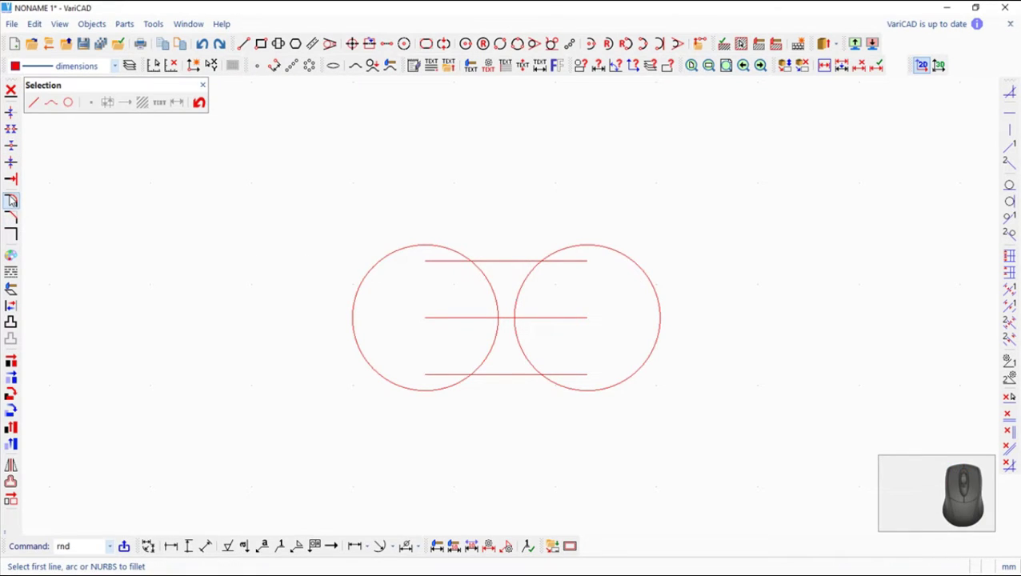
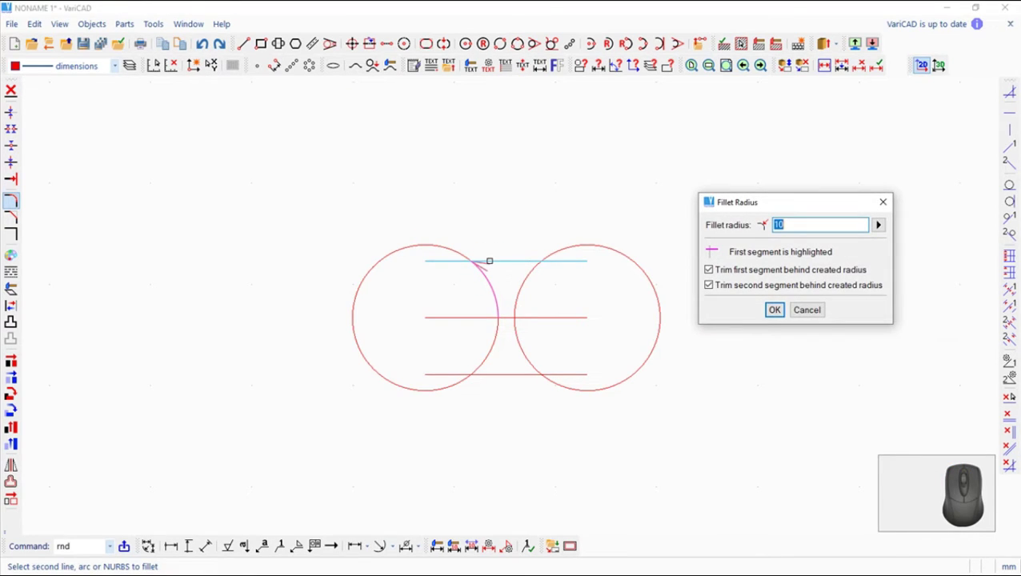
{"action": "key", "text": "0"}
{"action": "key", "text": "."}
{"action": "key", "text": "4"}
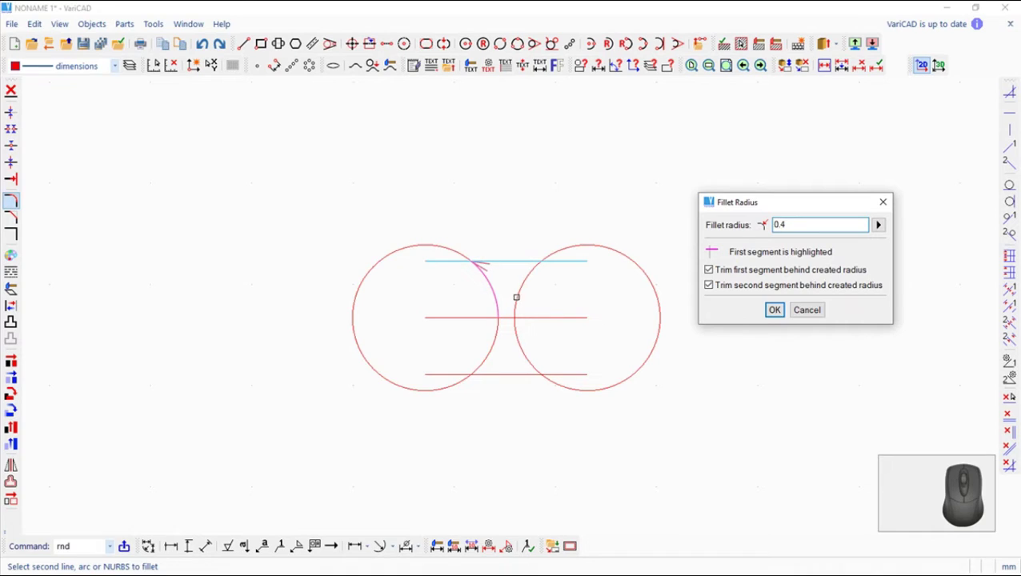
{"action": "left_click", "coordinate": [777, 318]}
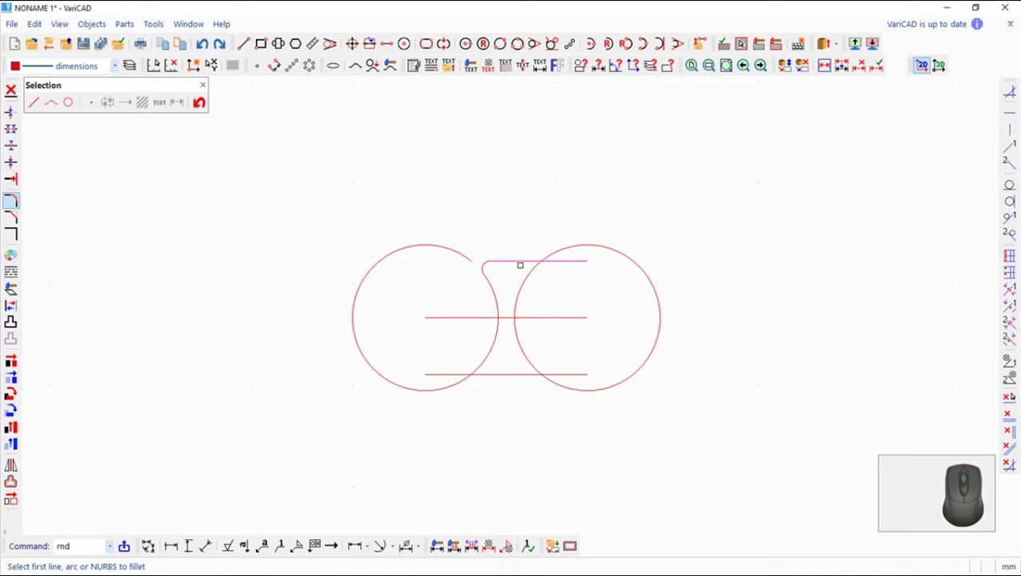
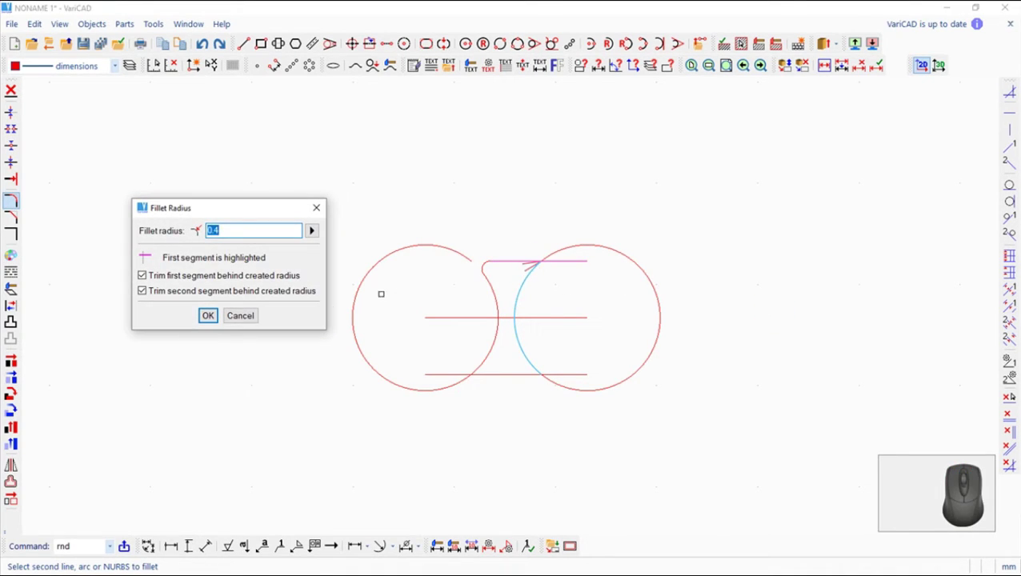
{"action": "left_click", "coordinate": [214, 321]}
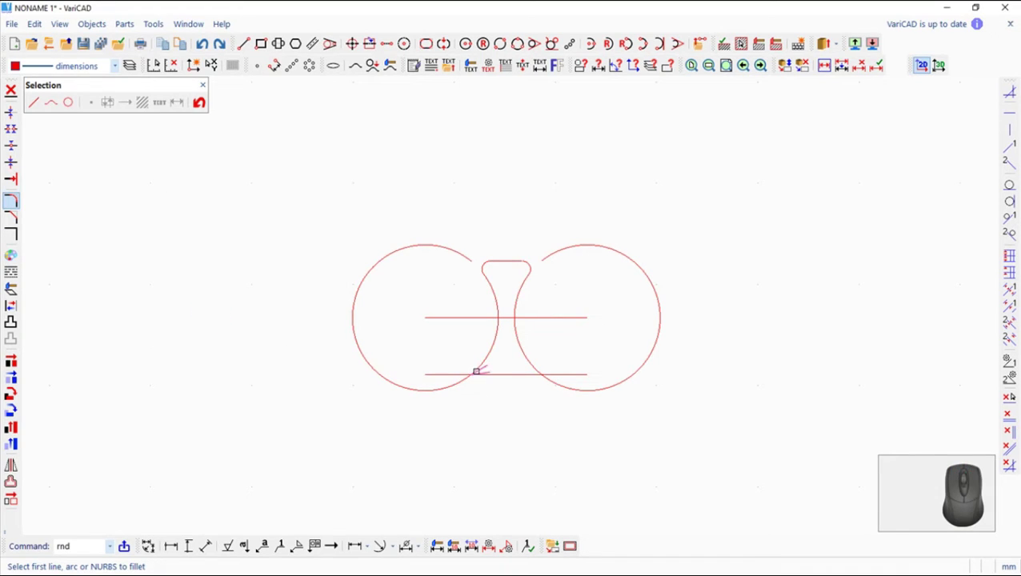
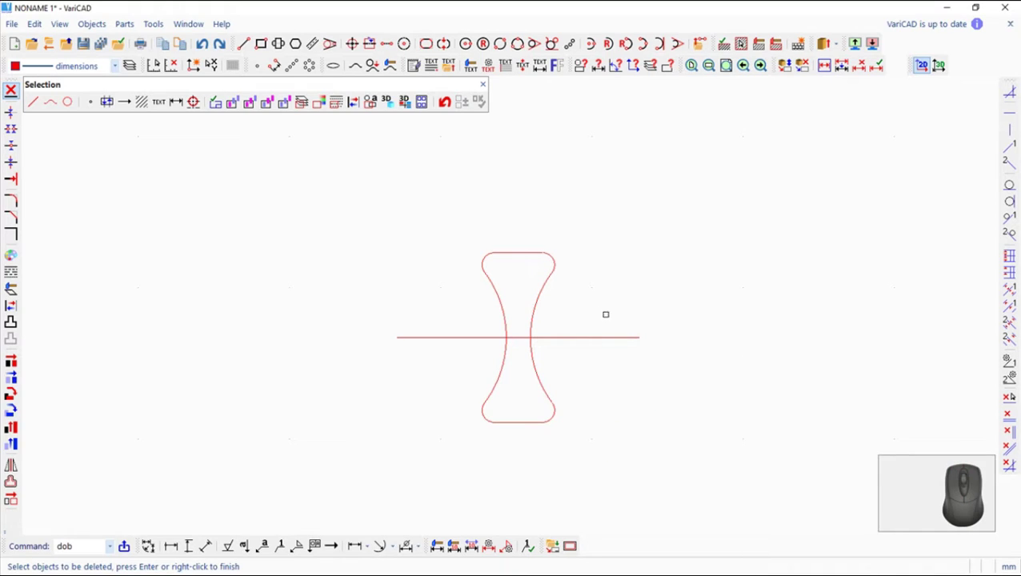
Delete the leftover arcs and extrude the hourglass profile to a solid height of 5
{"action": "key", "text": "Escape"}
{"action": "left_click", "coordinate": [823, 45]}
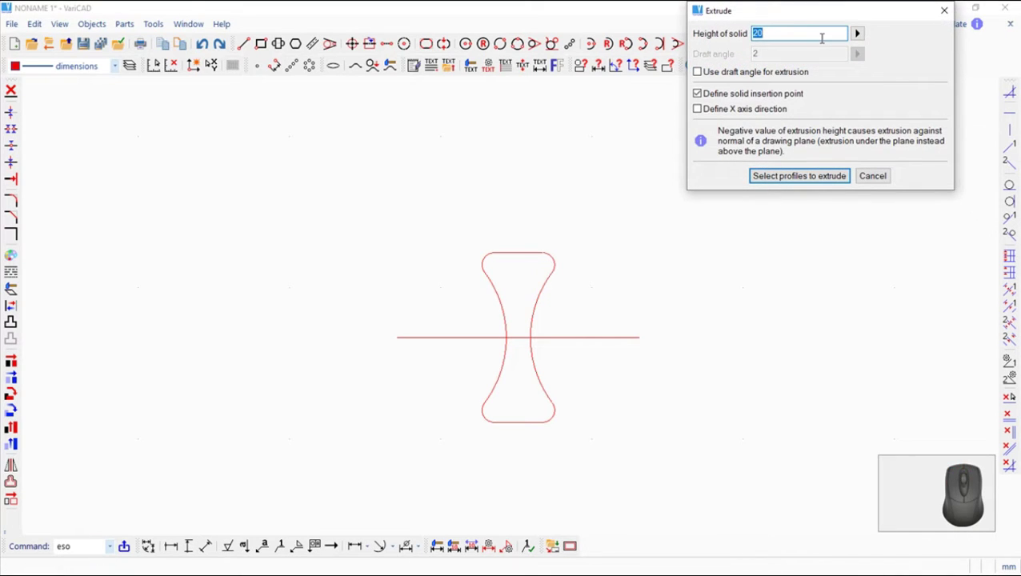
{"action": "key", "text": "5"}
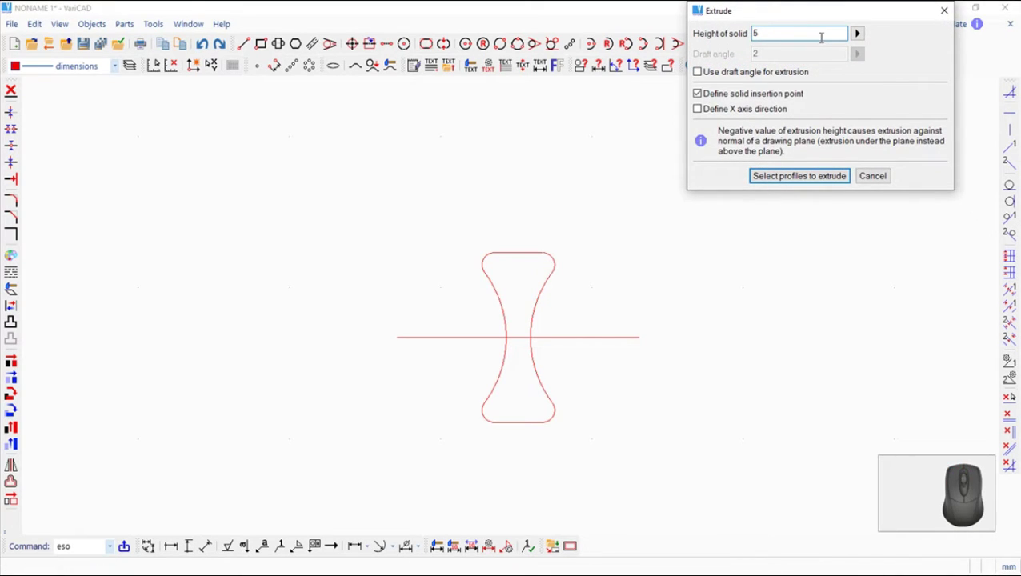
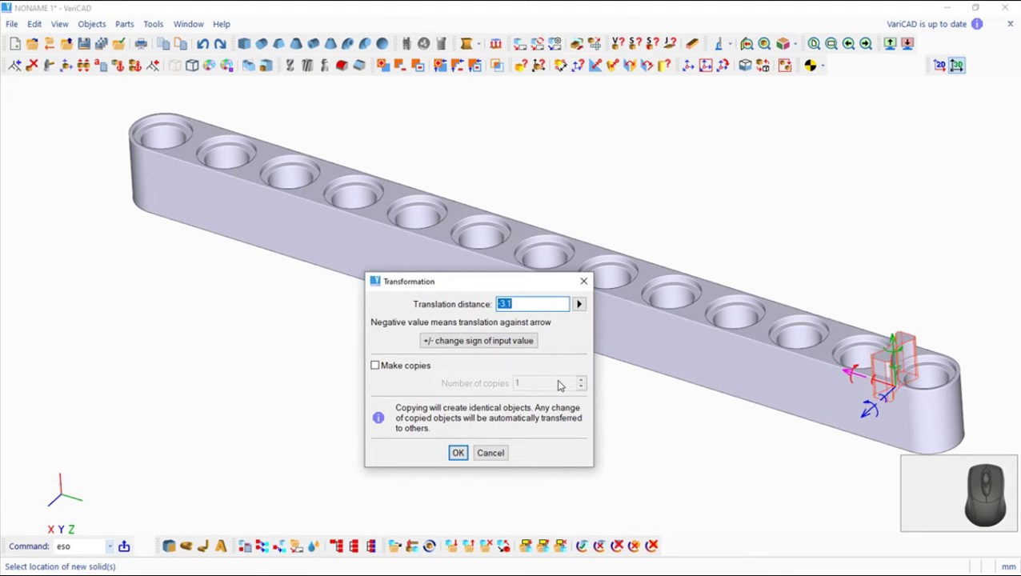
Set the translation distance to 8 with Make copies ticked for the hourglass piece
{"action": "key", "text": "8"}
{"action": "left_click", "coordinate": [380, 371]}
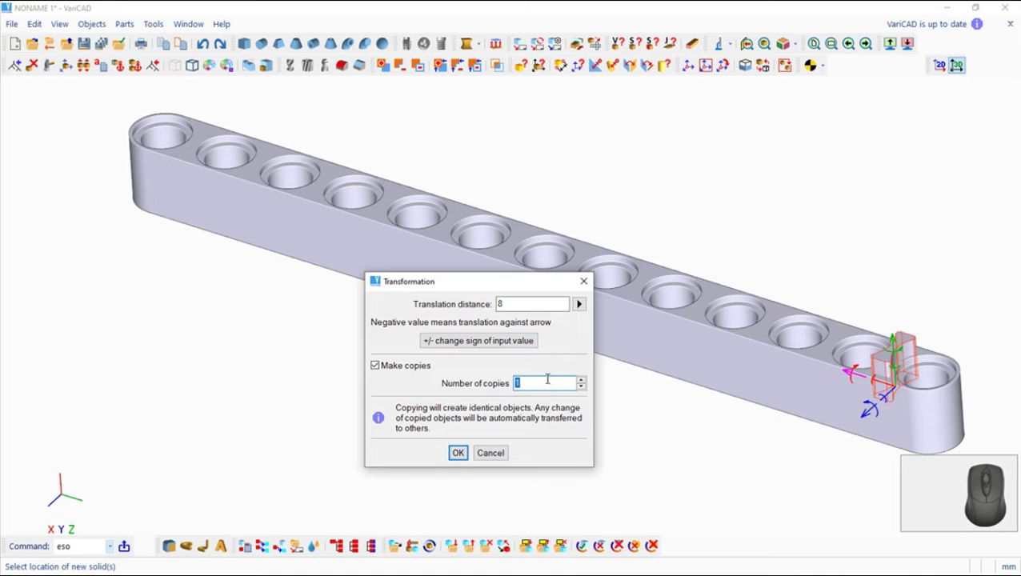
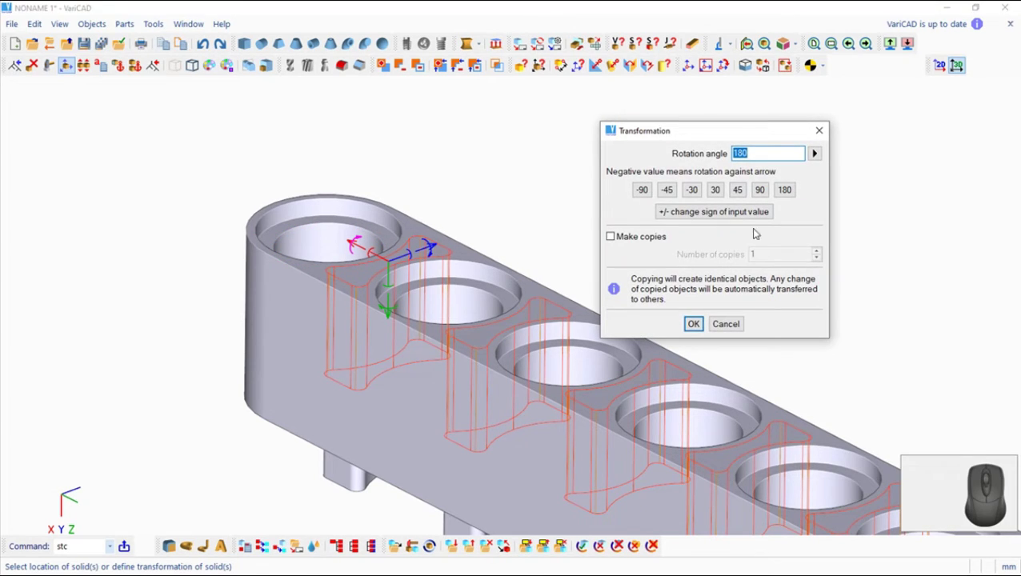
Rotate the copied hourglass pieces 180 degrees and translate them by 3 down into the beam
{"action": "left_click", "coordinate": [695, 328]}
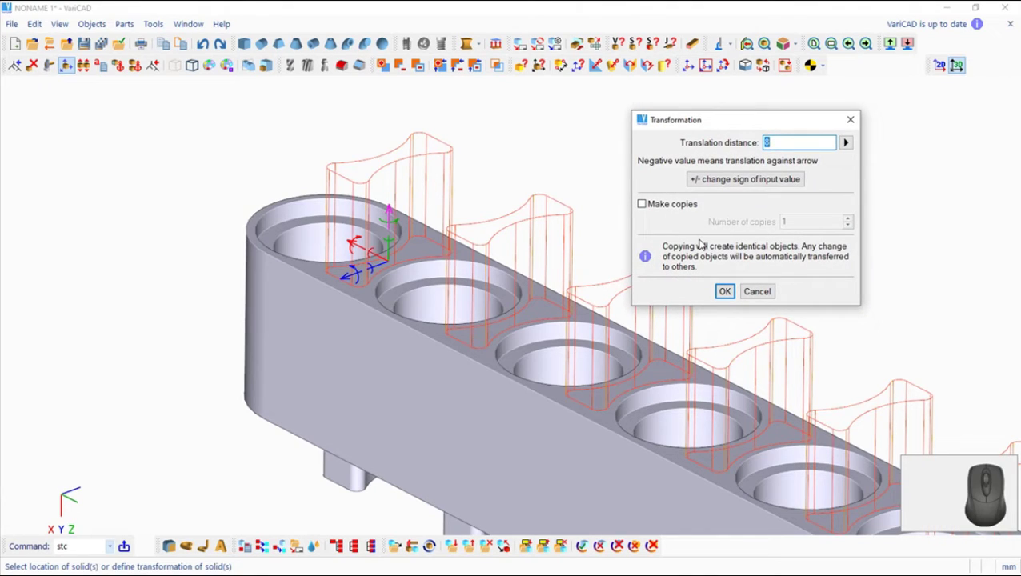
{"action": "key", "text": "3"}
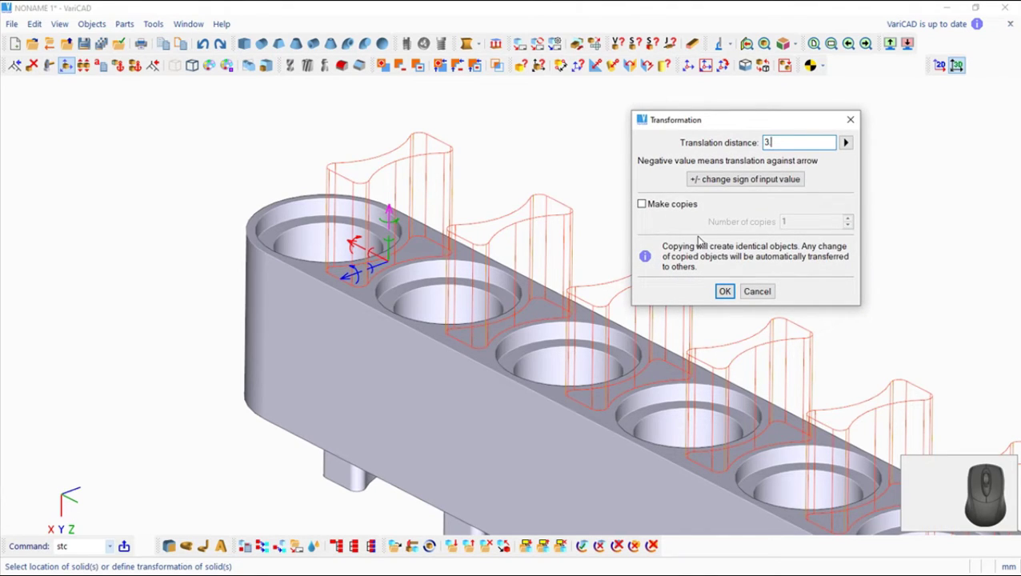
{"action": "key", "text": "1"}
{"action": "left_click", "coordinate": [743, 185]}
{"action": "left_click", "coordinate": [730, 302]}
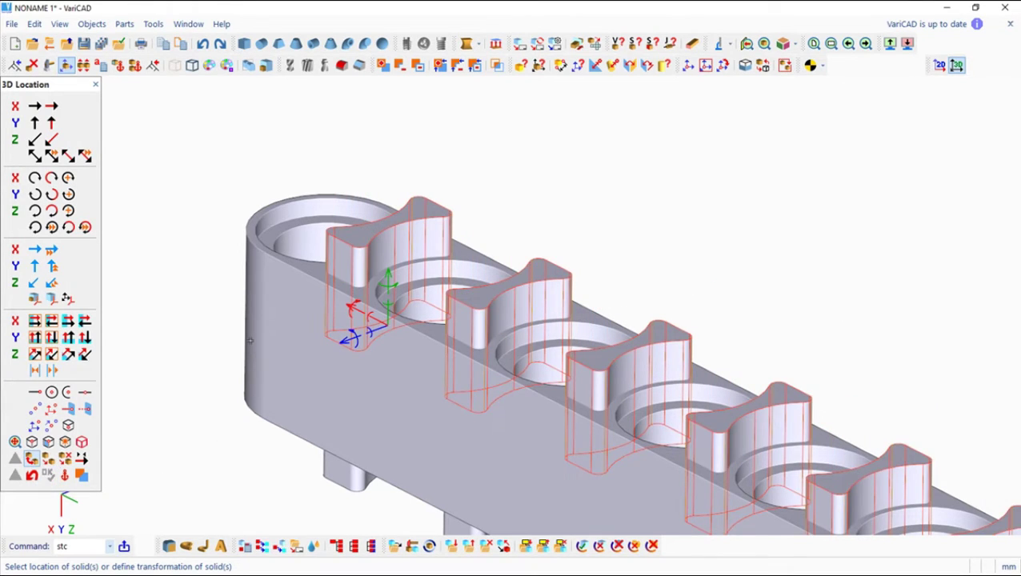
{"action": "left_click_drag", "start_coordinate": [663, 269], "coordinate": [630, 119]}
{"action": "middle_click", "coordinate": [684, 262]}
{"action": "middle_click", "coordinate": [630, 118]}
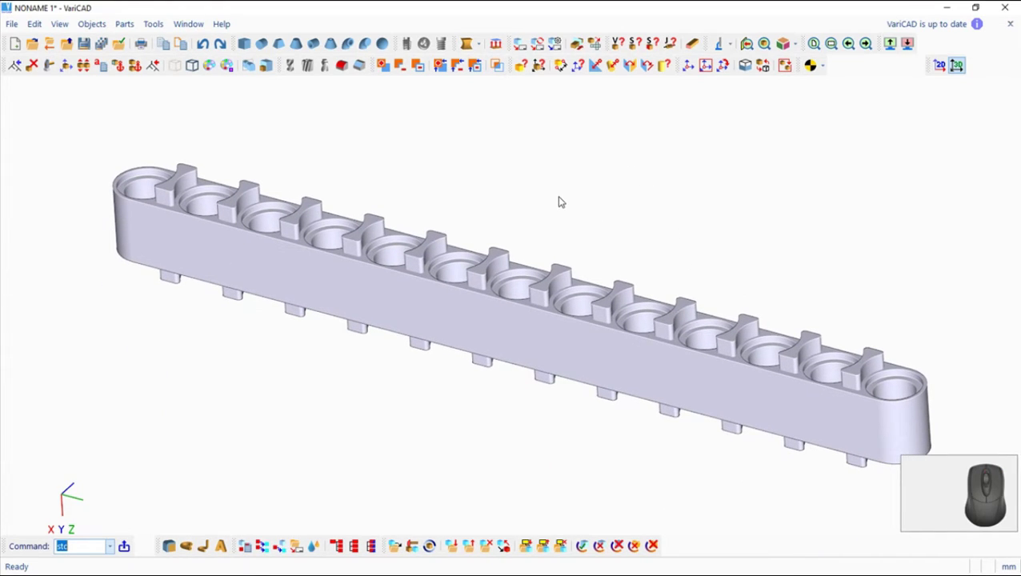
Cut the copied pieces out of the beam, leaving flush bridges between the 13 holes
{"action": "left_click", "coordinate": [400, 72]}
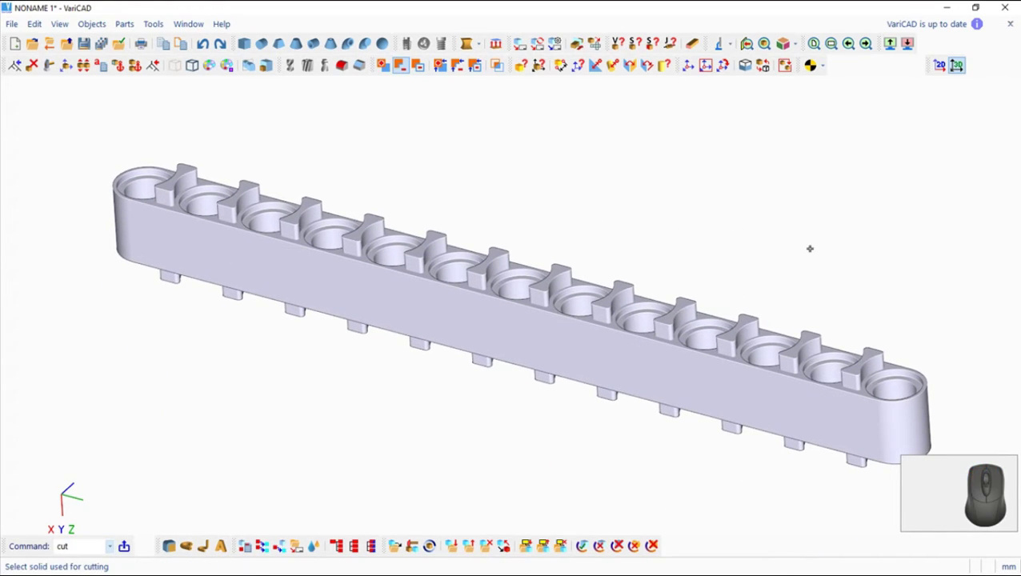
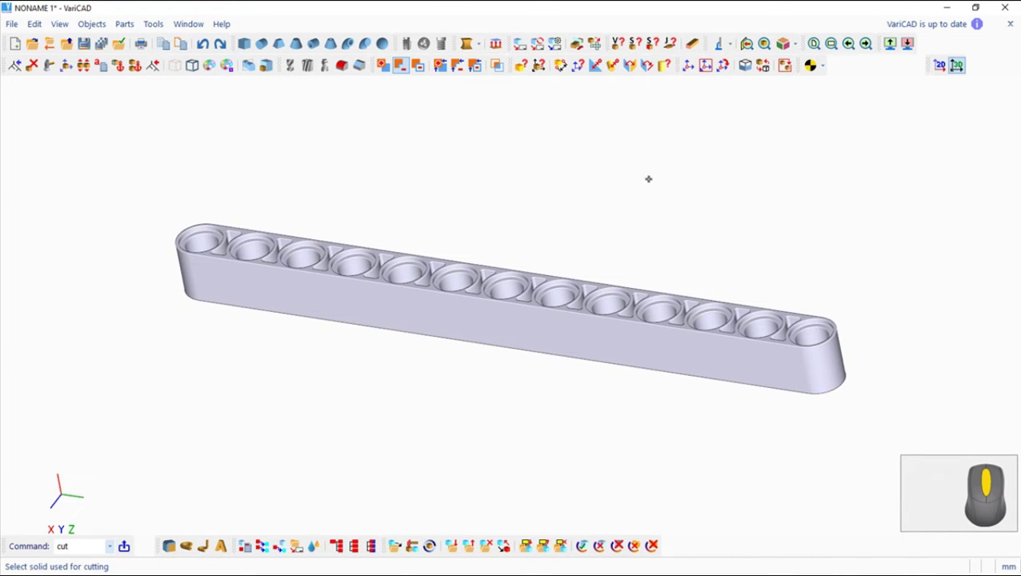
{"action": "key", "text": "Escape"}
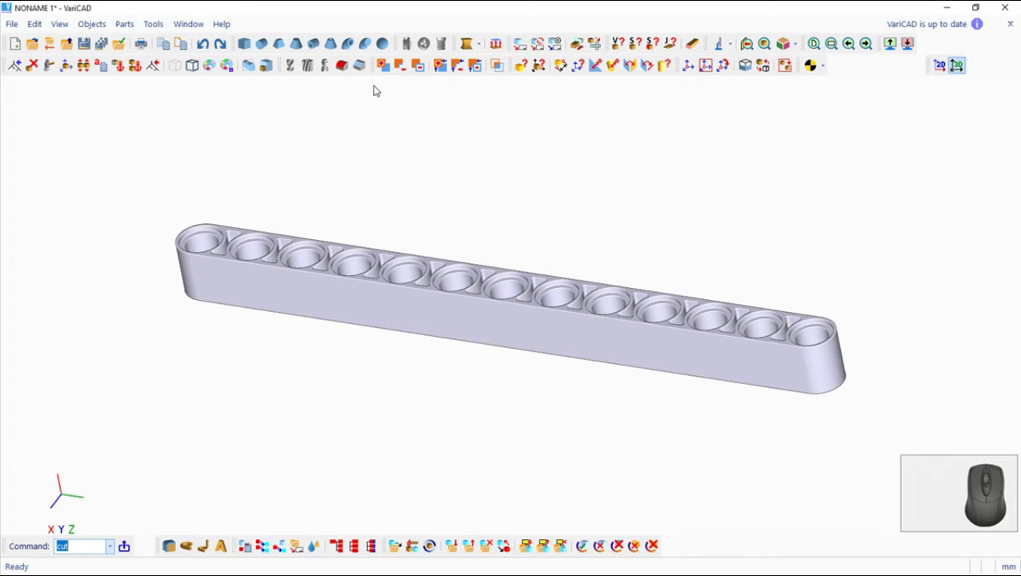
Save the finished 13-hole beam as aa.dwb and start opening Rally_Car_Assembly.dwb
{"action": "left_click", "coordinate": [12, 31]}
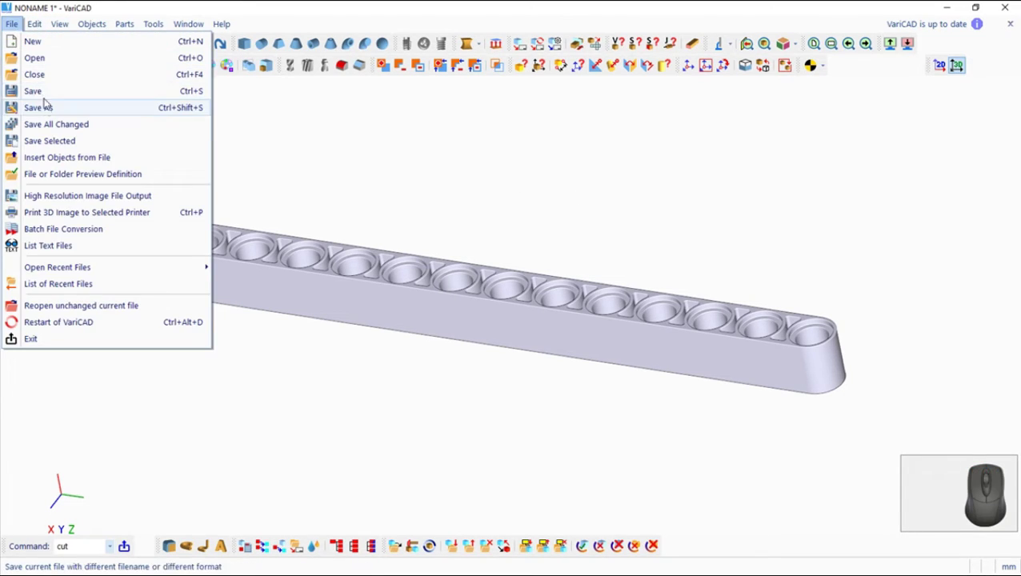
{"action": "left_click", "coordinate": [46, 112]}
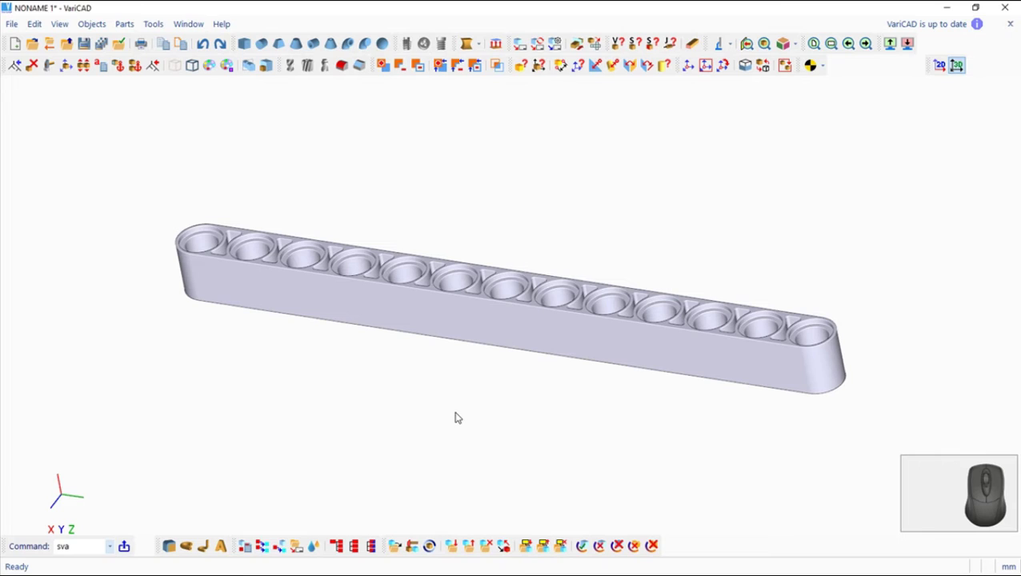
{"action": "left_click", "coordinate": [33, 52]}
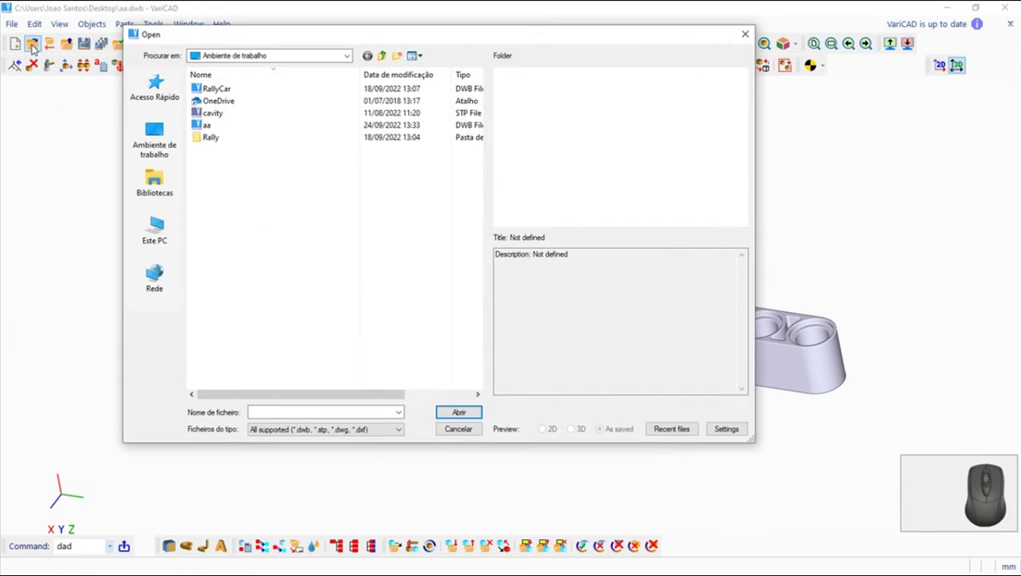
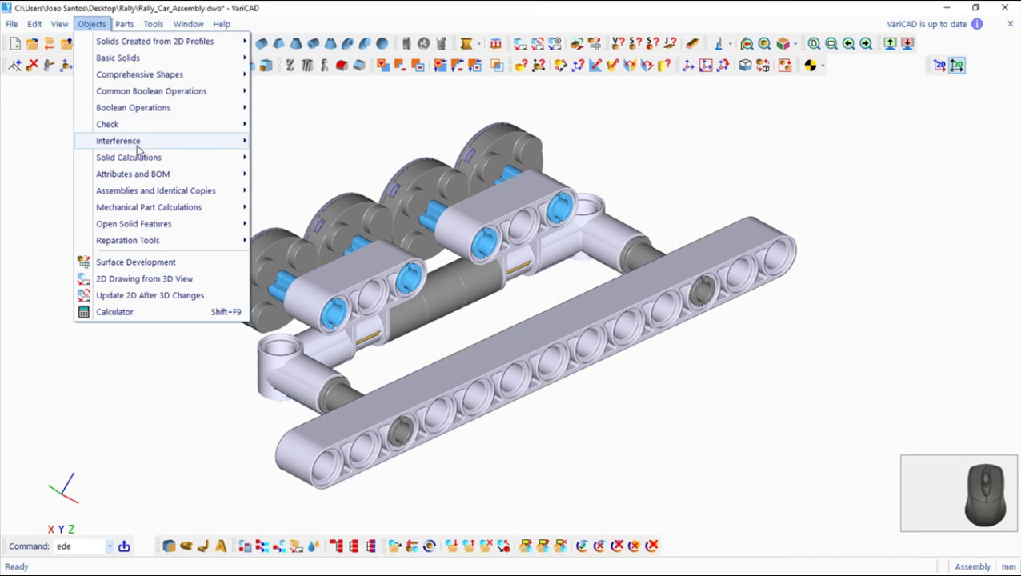
Run Objects > Interference > Check interference on the rally car assembly and close the result
{"action": "left_click", "coordinate": [348, 146]}
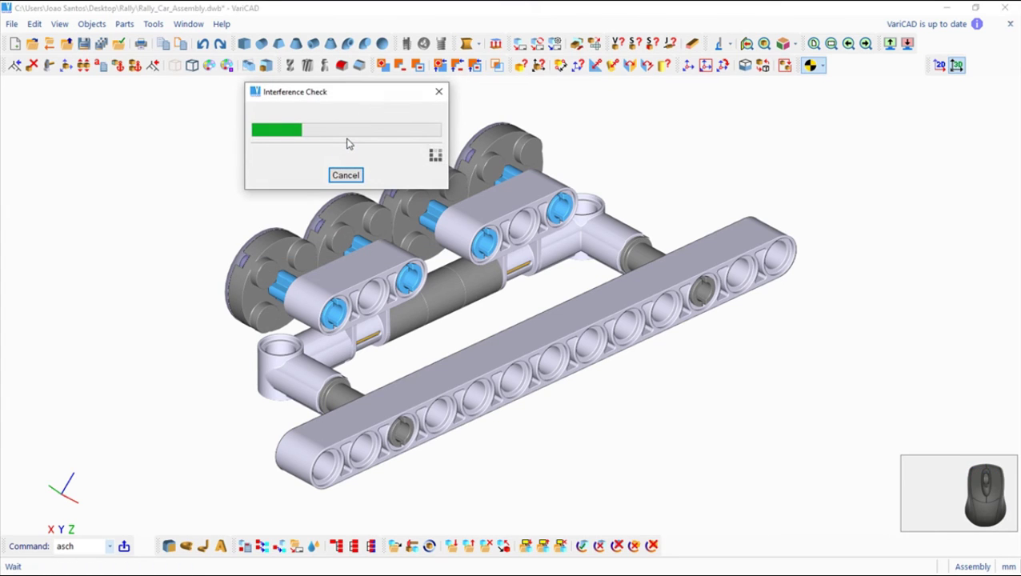
{"action": "key", "text": "Escape"}
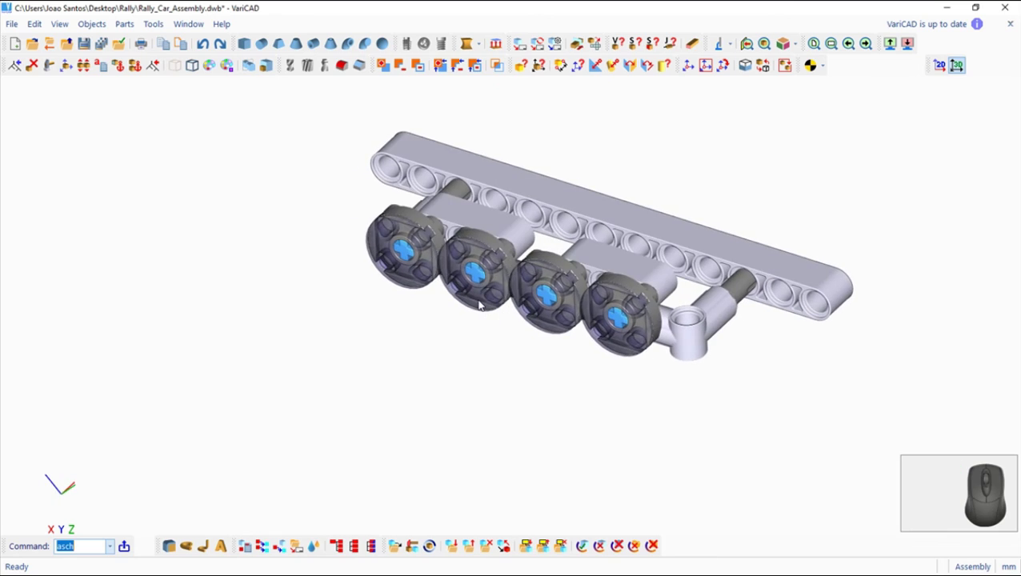